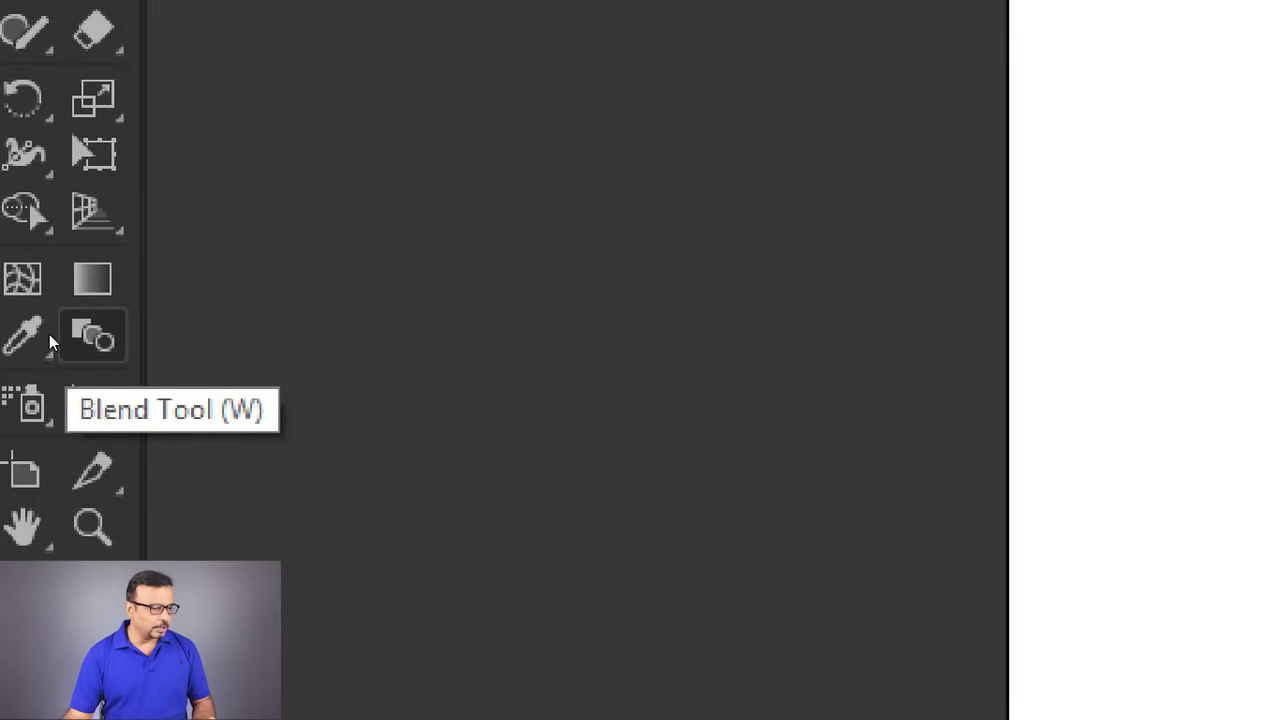
Draw a black circle near the top and a black square below it.
scroll("down", 3)
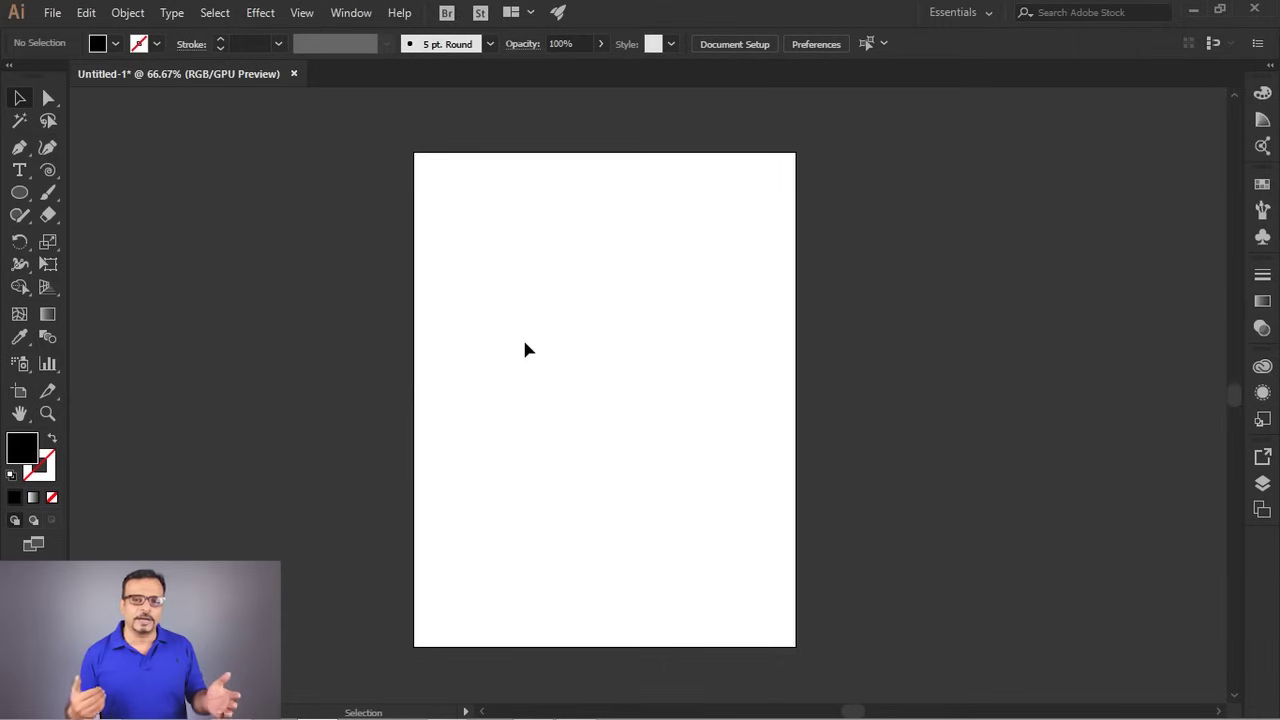
left_click_drag(27, 201, 45, 211)
left_click_drag(27, 199, 424, 305)
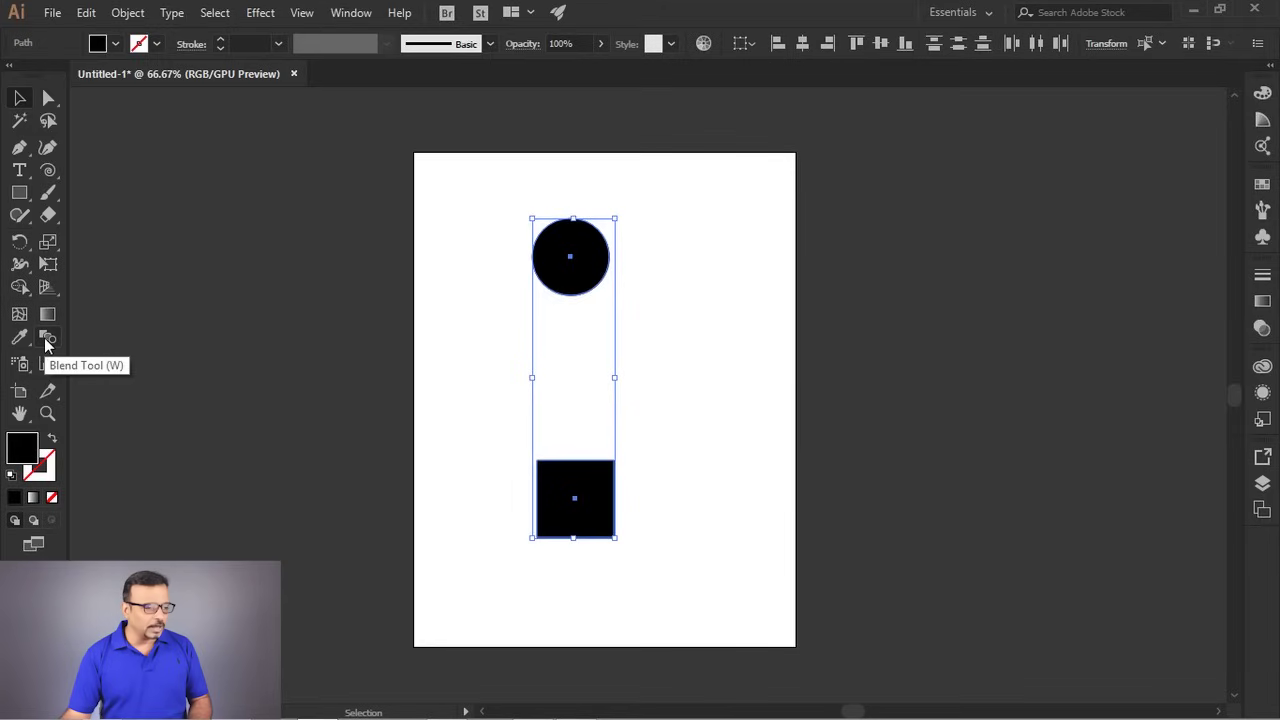
left_click(52, 345)
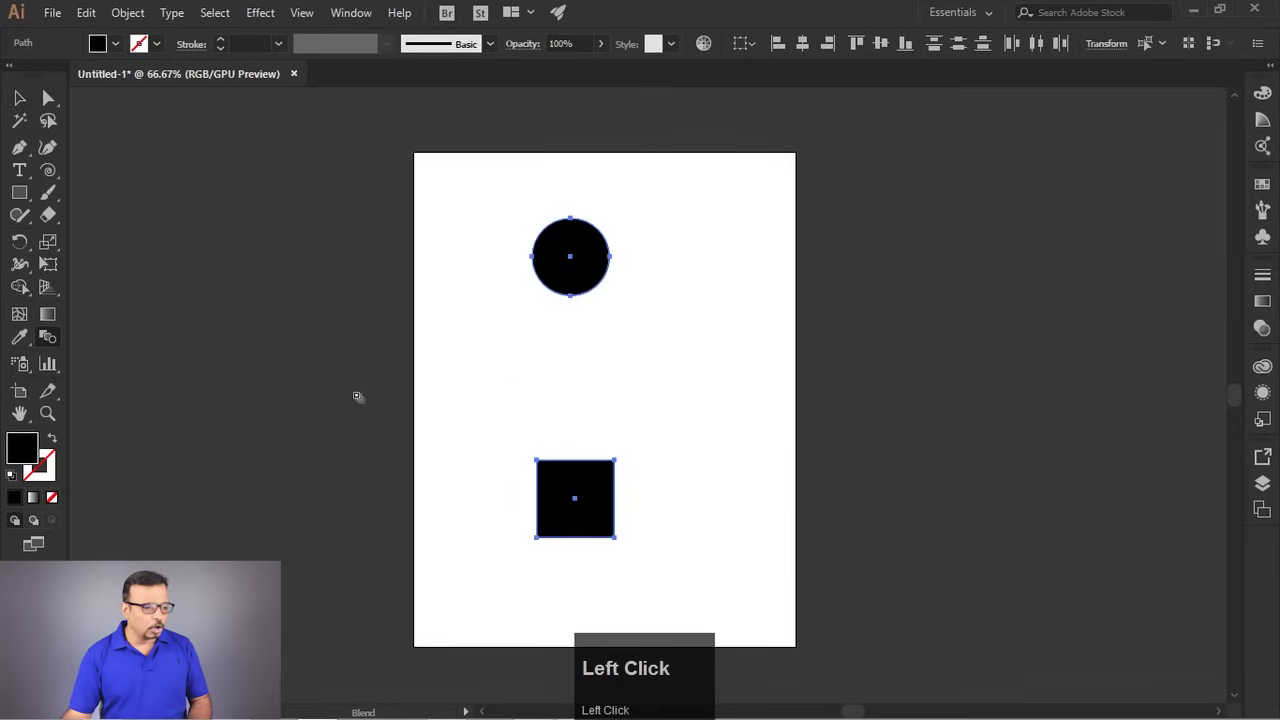
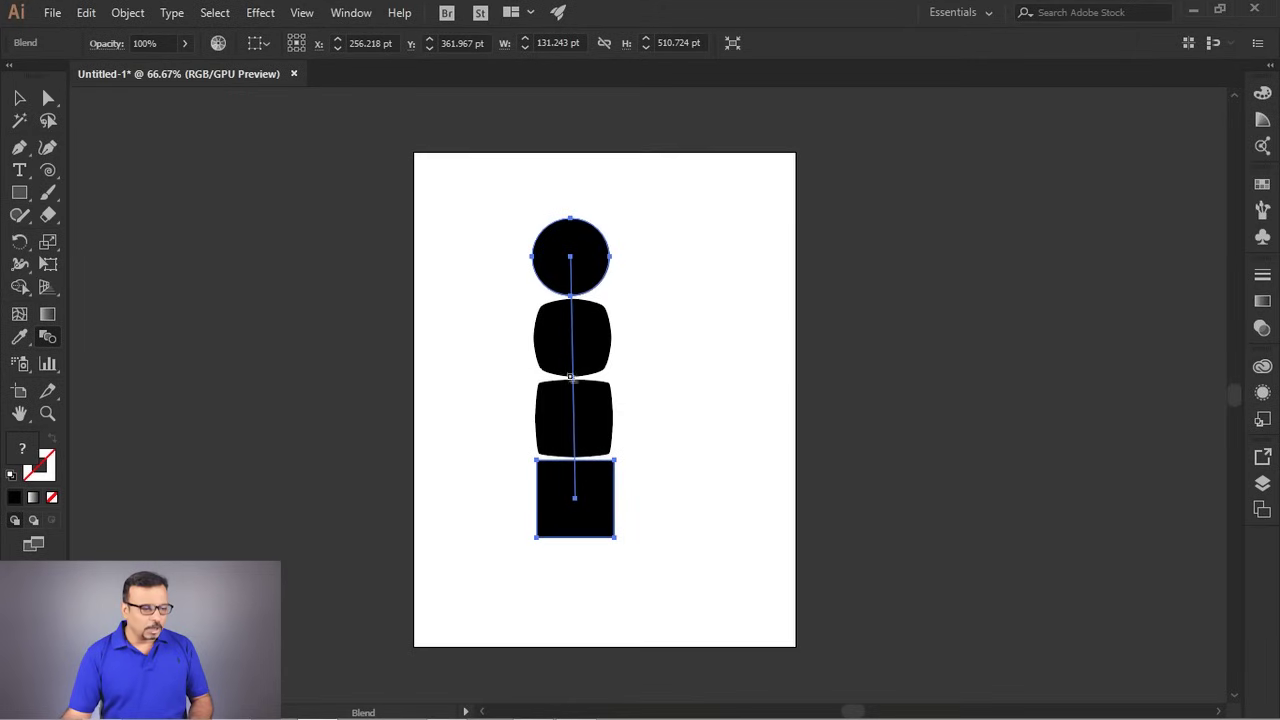
scroll("up", 3)
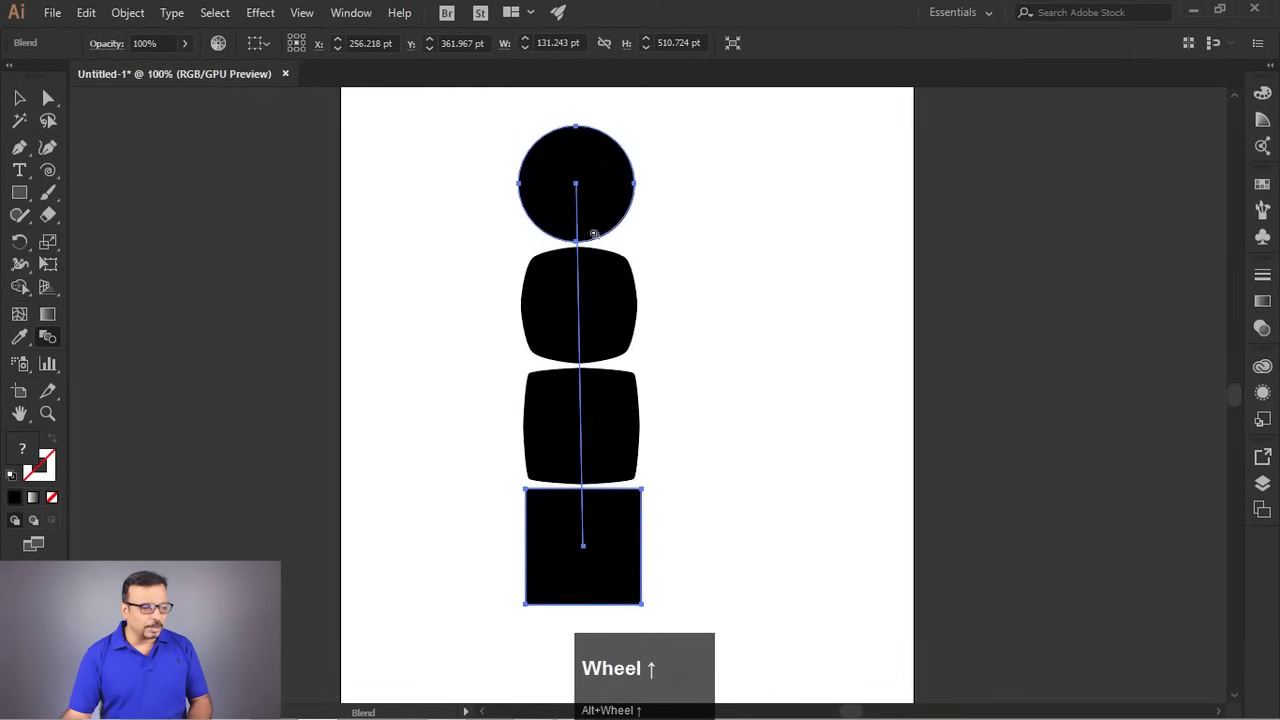
left_click(30, 102)
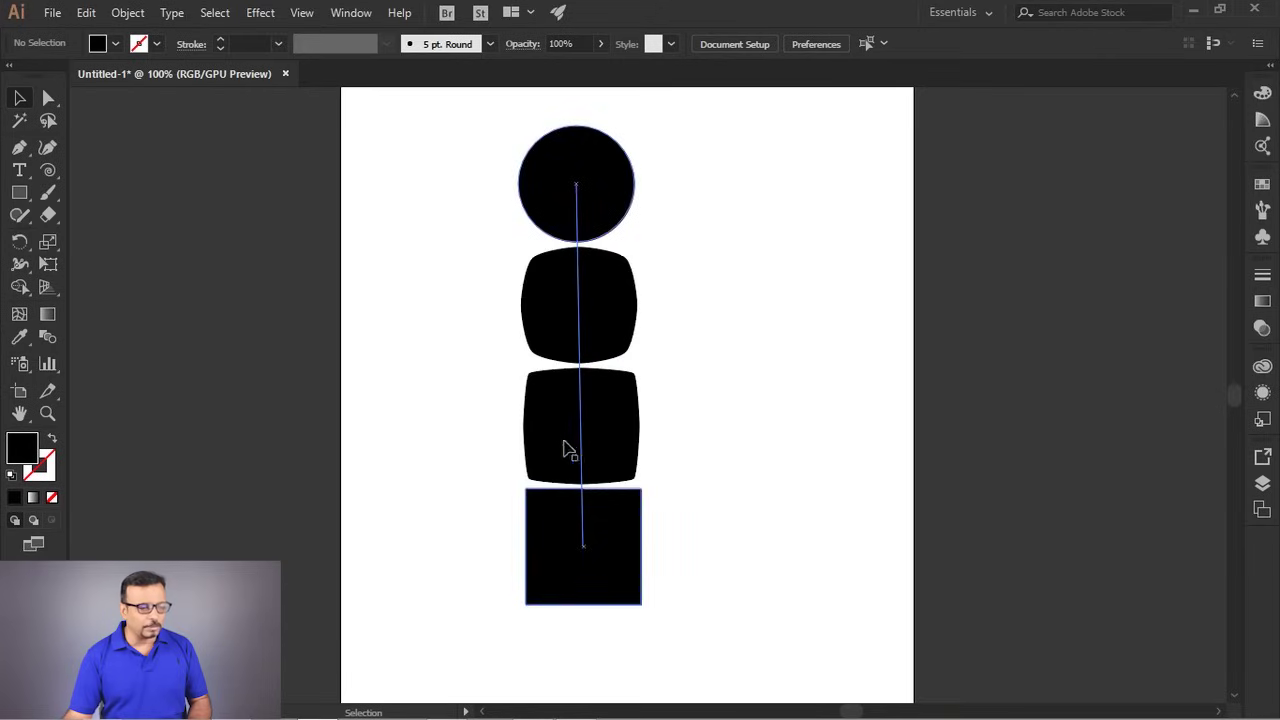
left_click(688, 429)
key("ctrl+z")
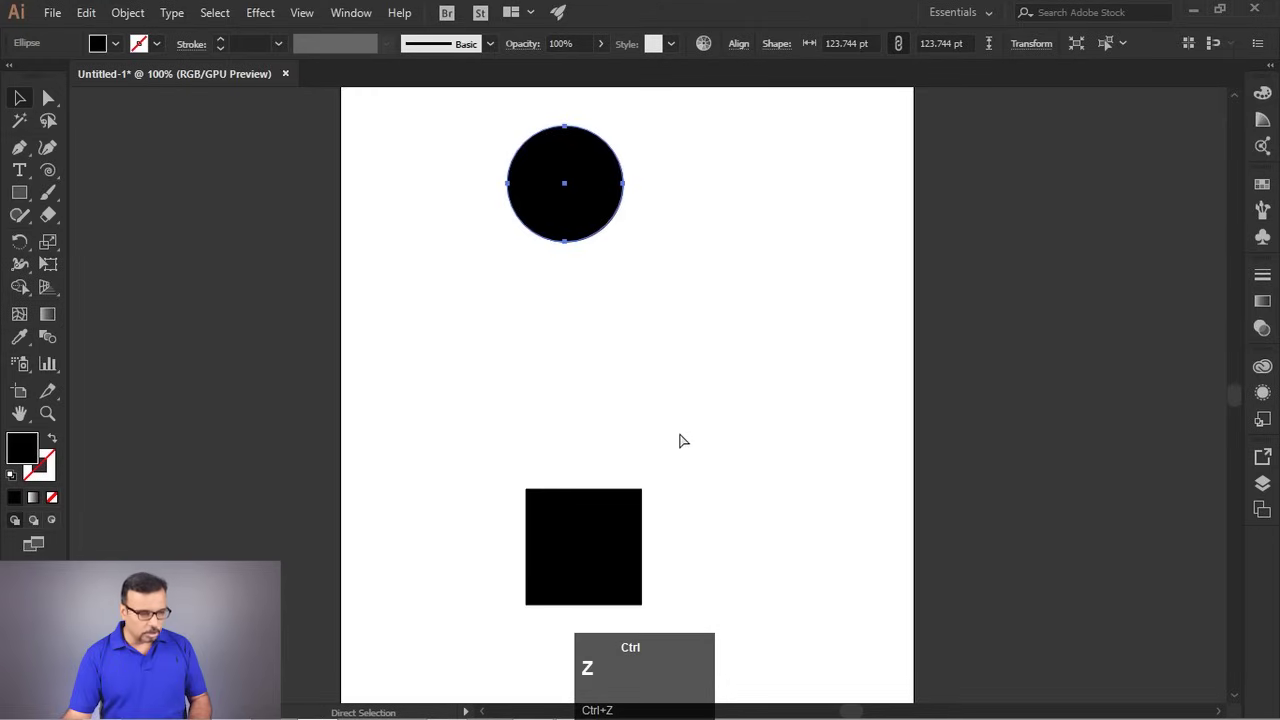
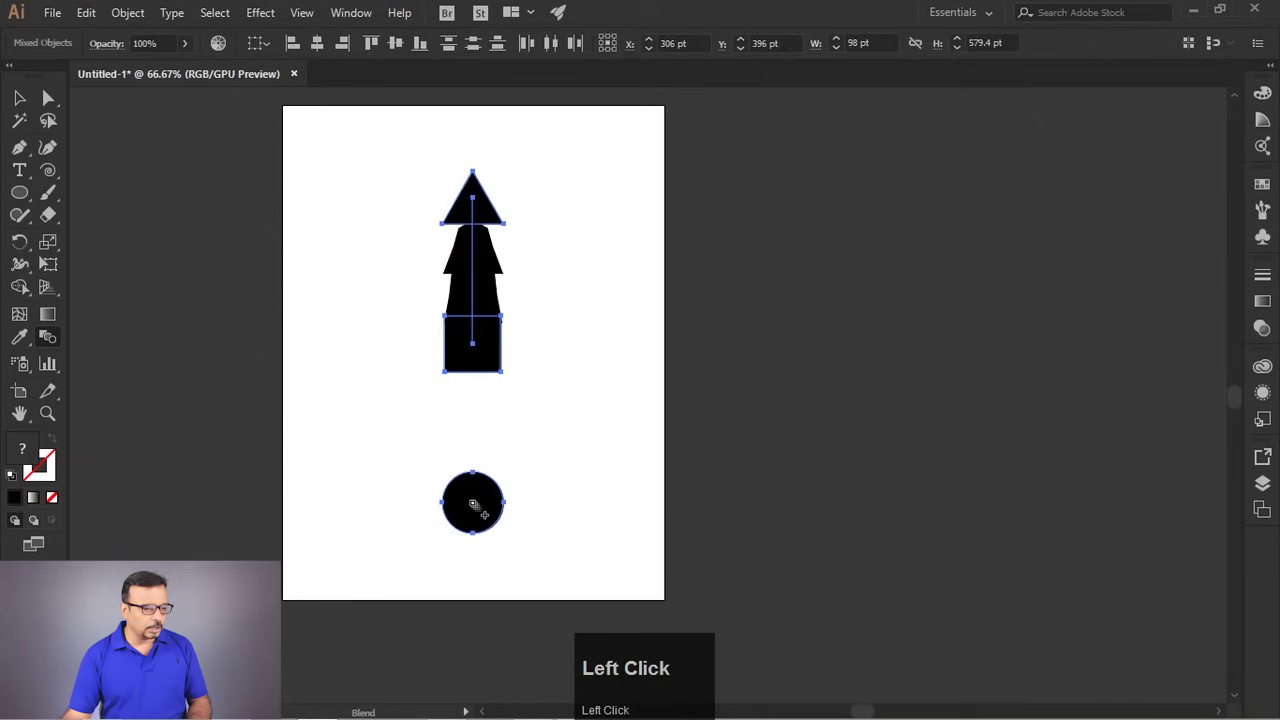
Deselect the triangle-square-circle column, then shift it slightly right and down.
scroll("up", 3)
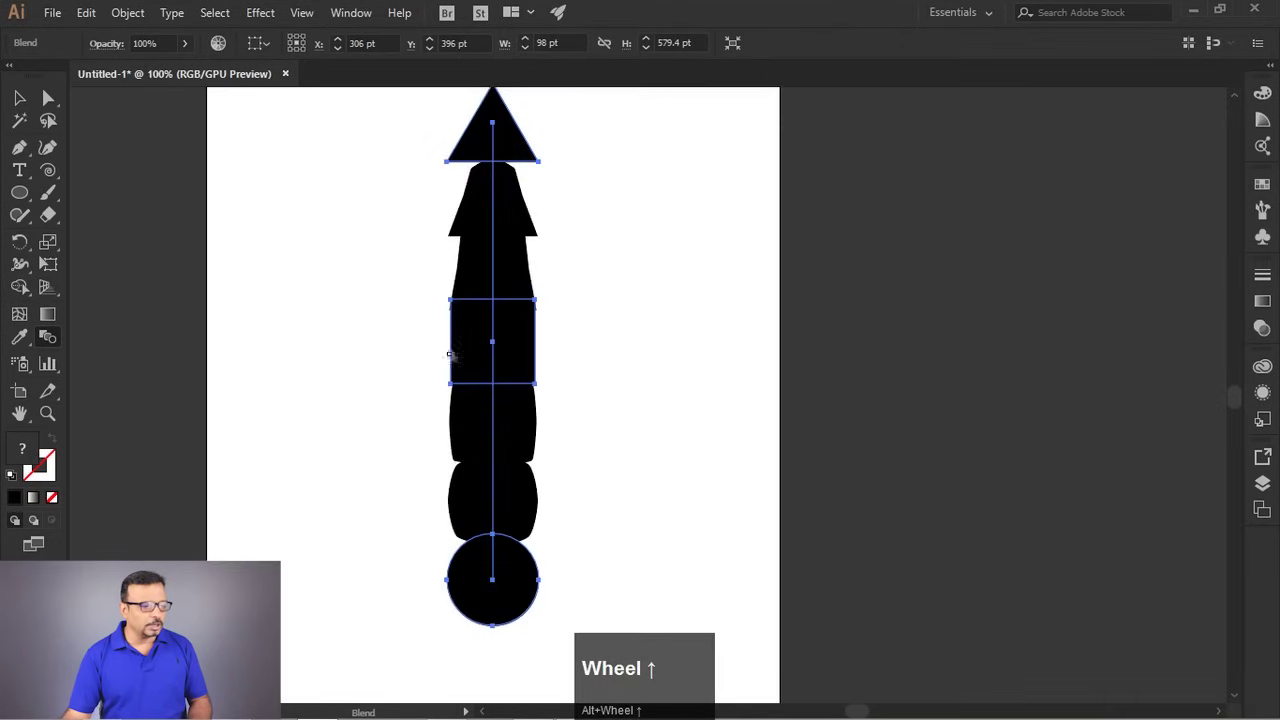
left_click(25, 101)
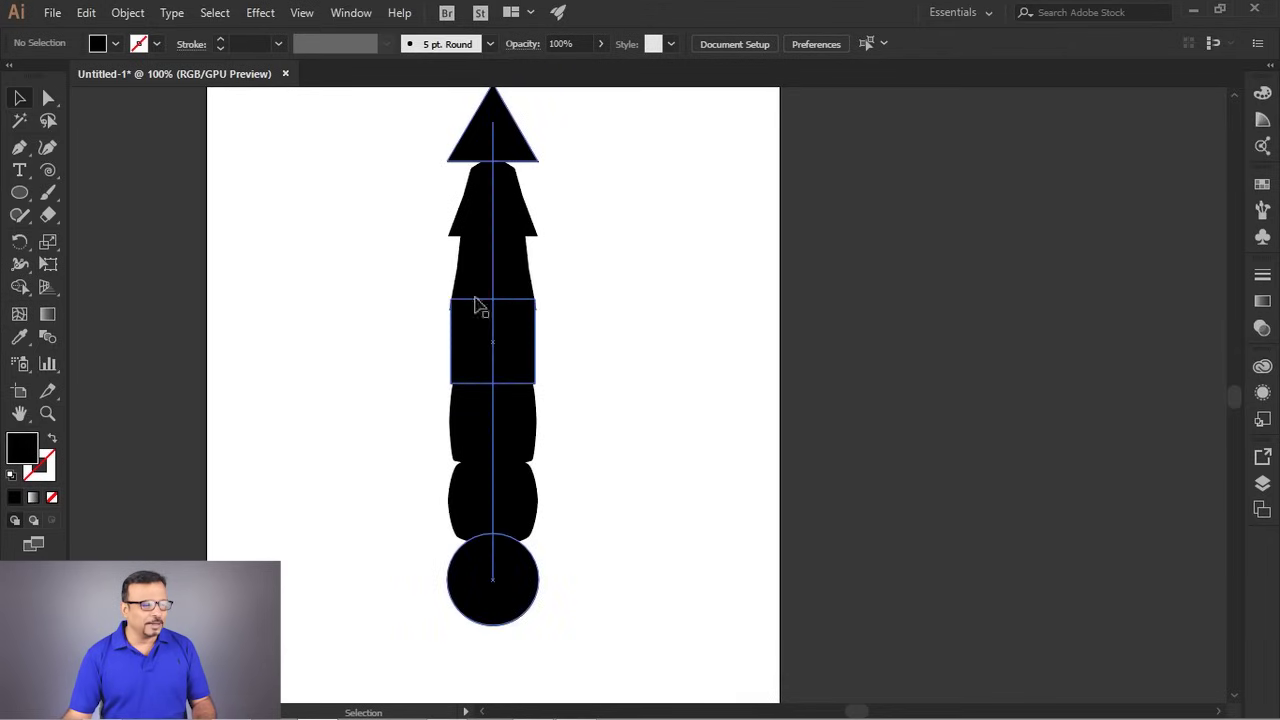
left_click_drag(477, 291, 451, 500)
Delete the blended column, then select the blend of circles for removal.
key("Delete")
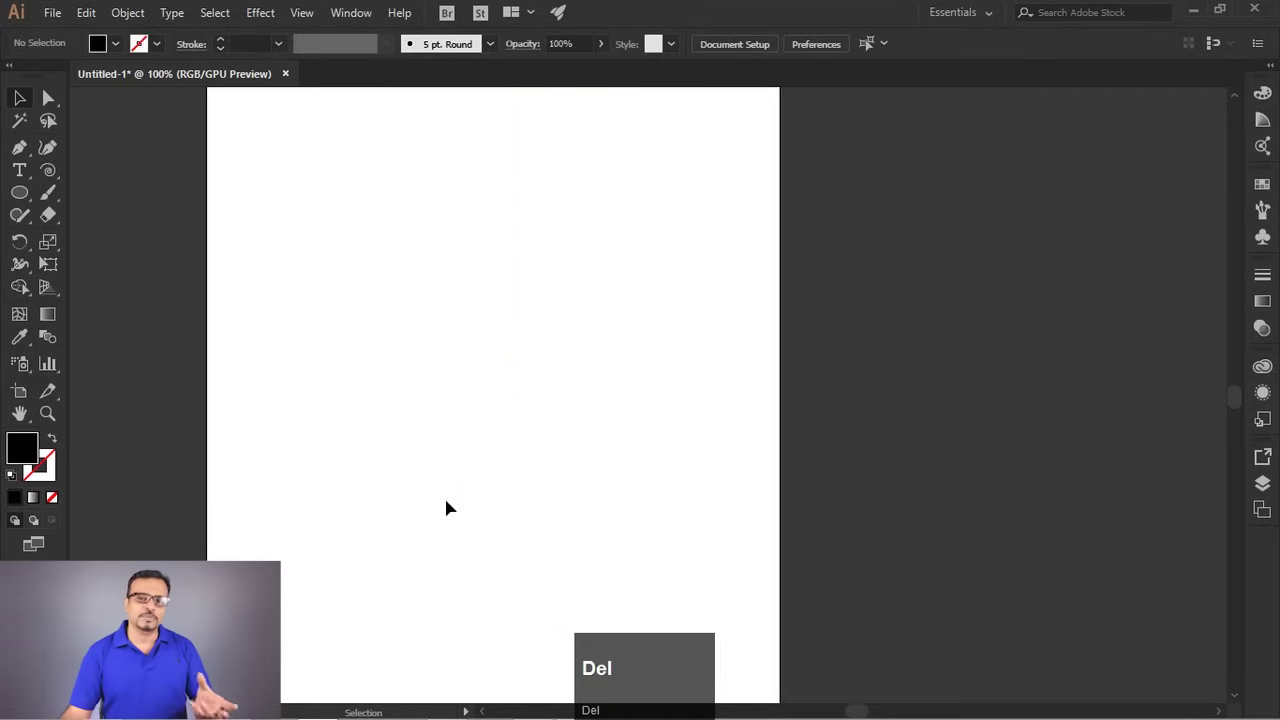
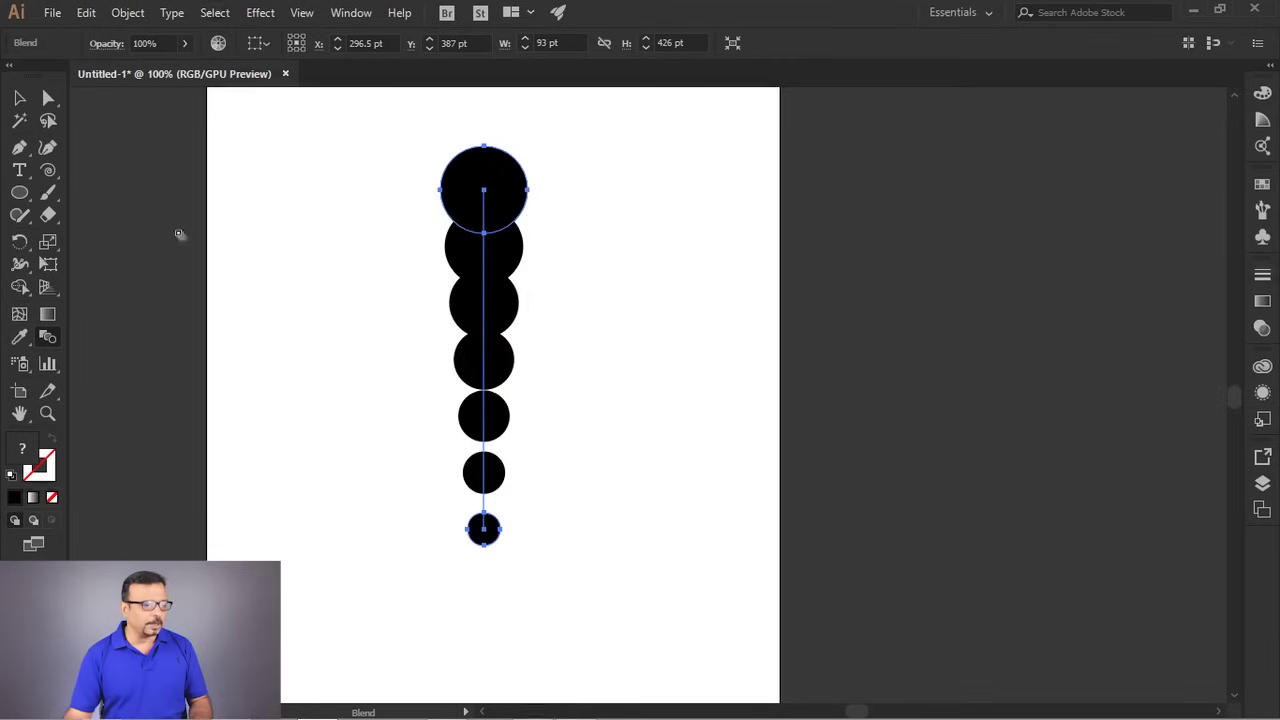
left_click_drag(589, 190, 377, 464)
Delete the circle blend and select both horizontal lines for an Object > Blend command.
key("Delete")
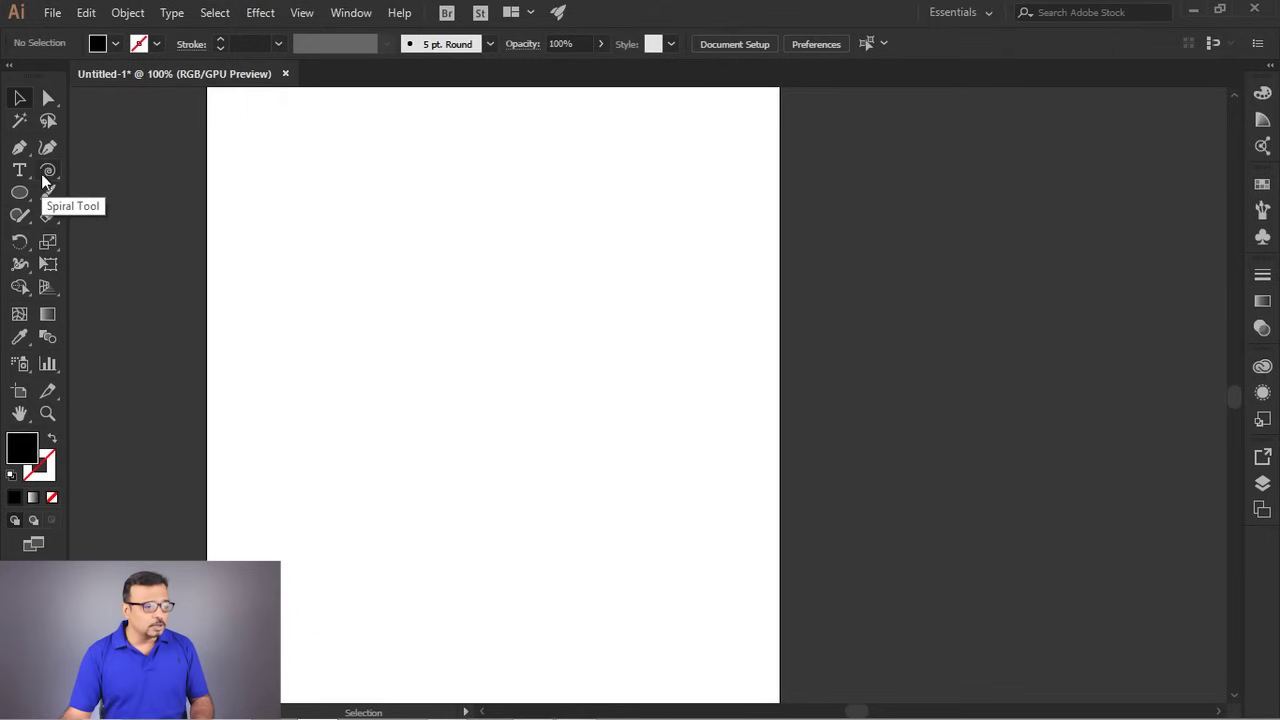
left_click_drag(54, 177, 321, 622)
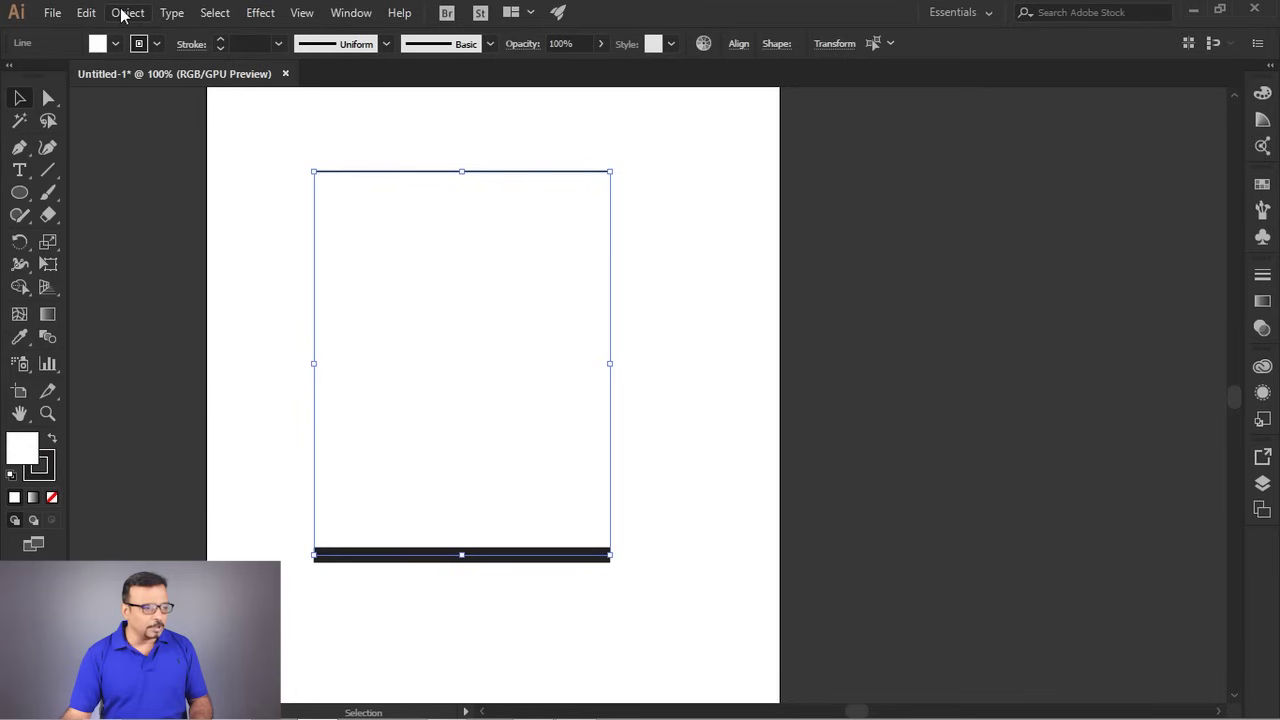
left_click(128, 15)
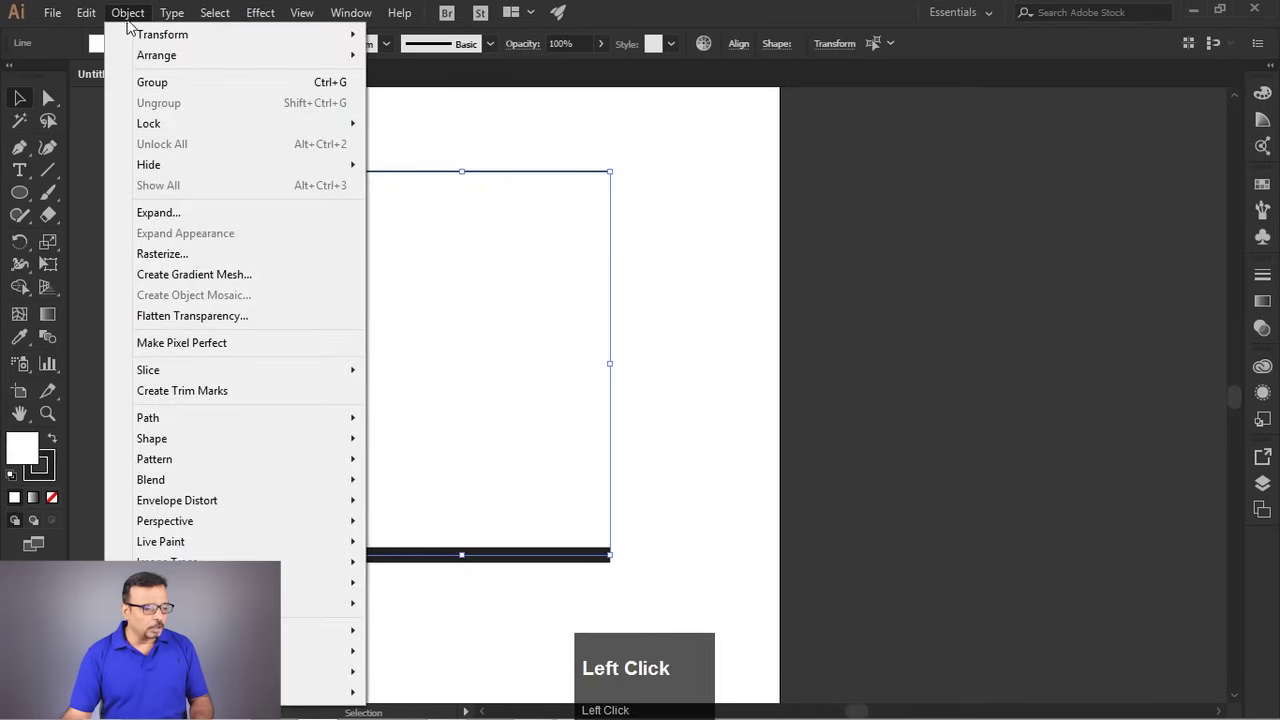
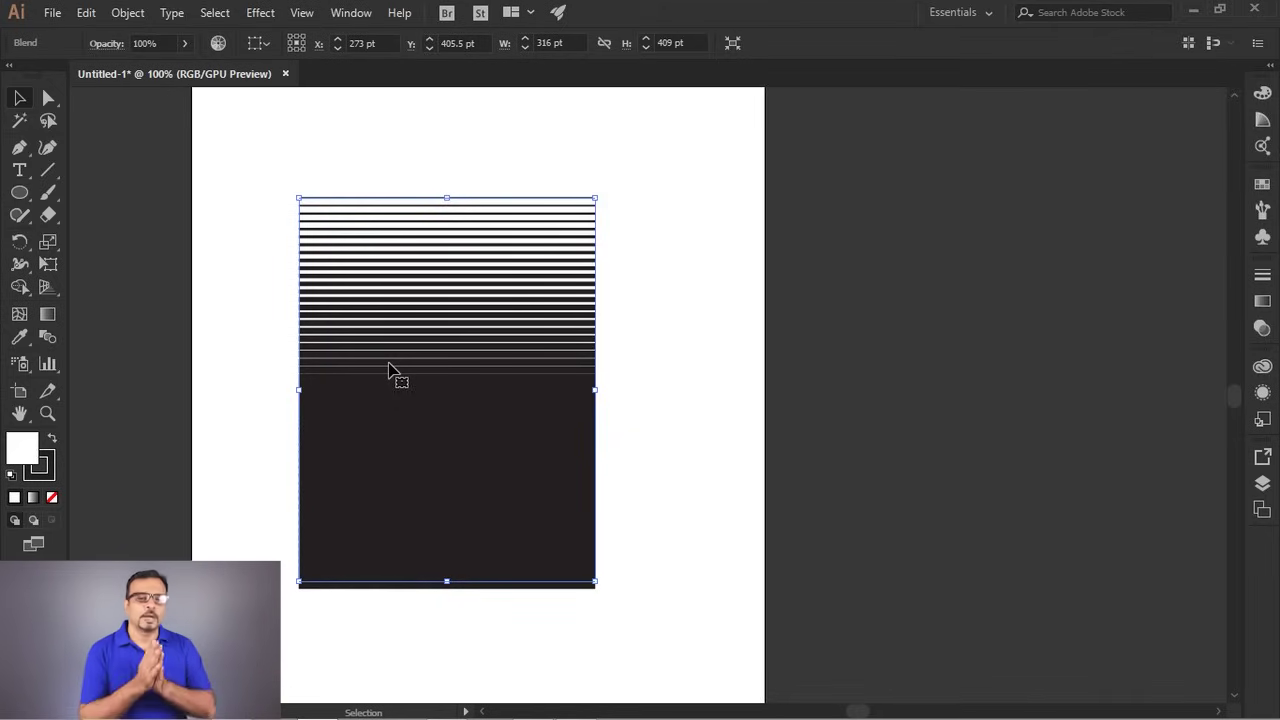
Undo the line blend, then select the yellow-to-red gradient blend.
key("ctrl+z")
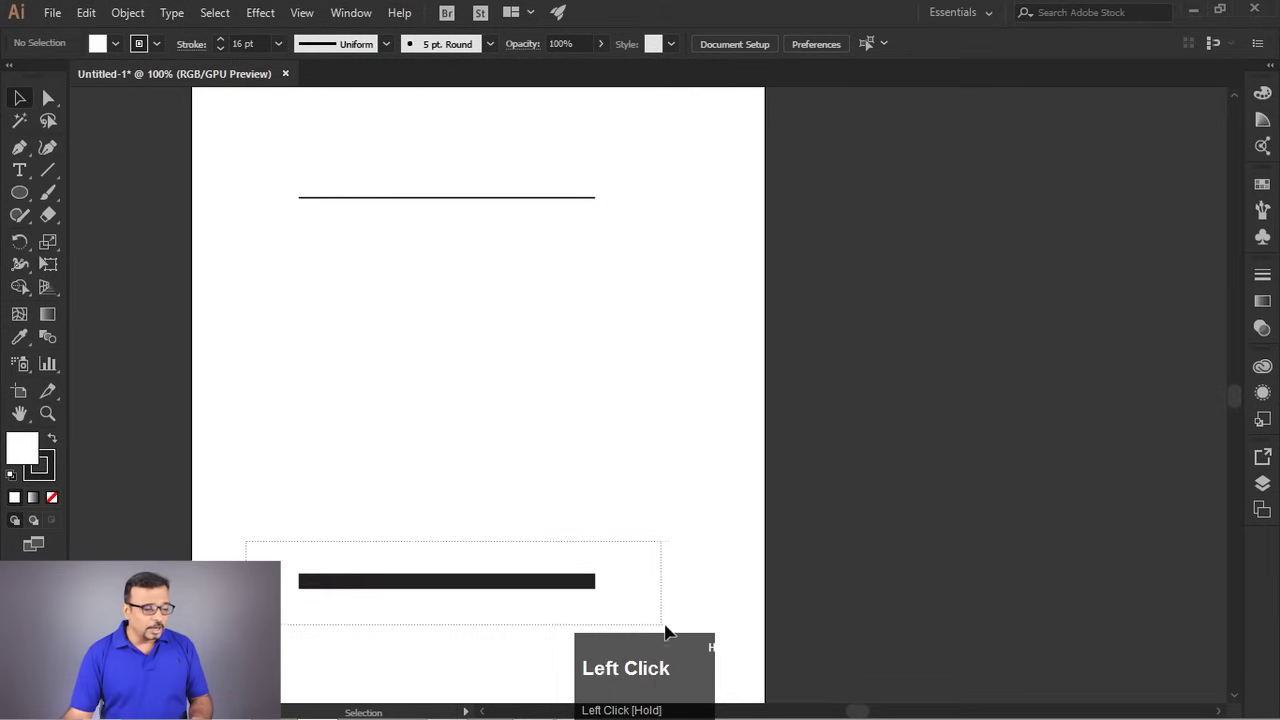
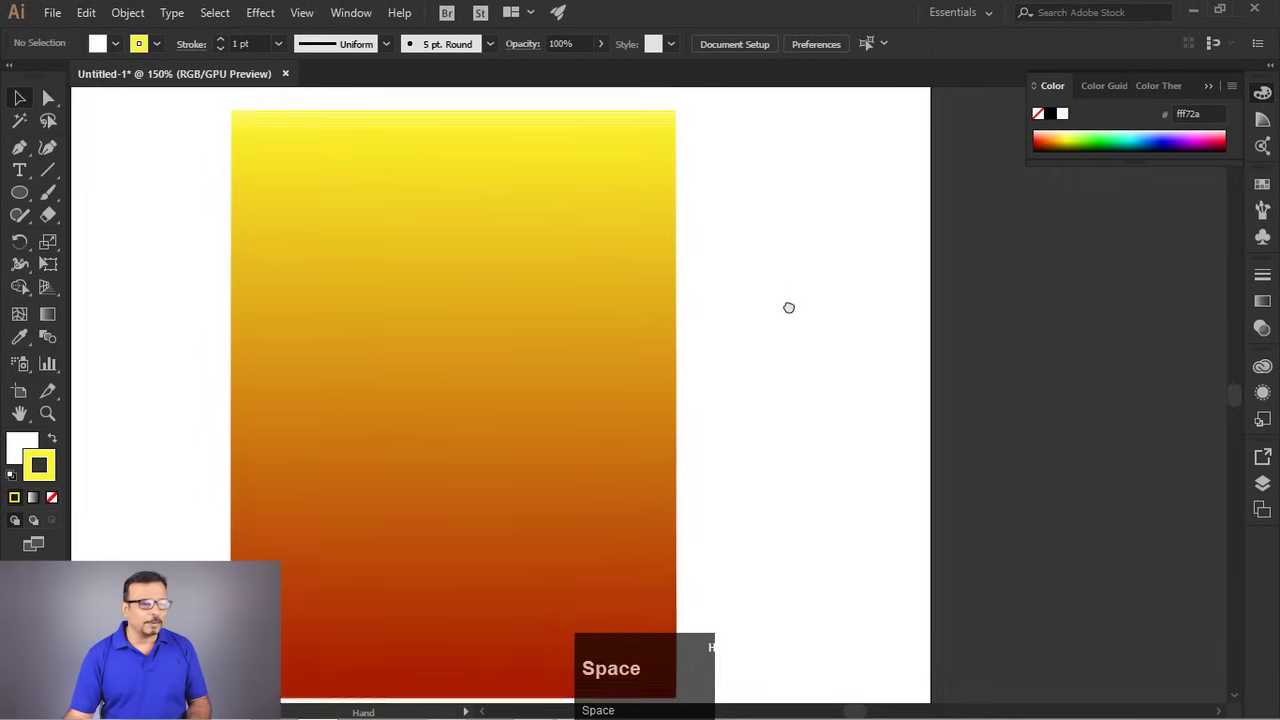
scroll("down", 3)
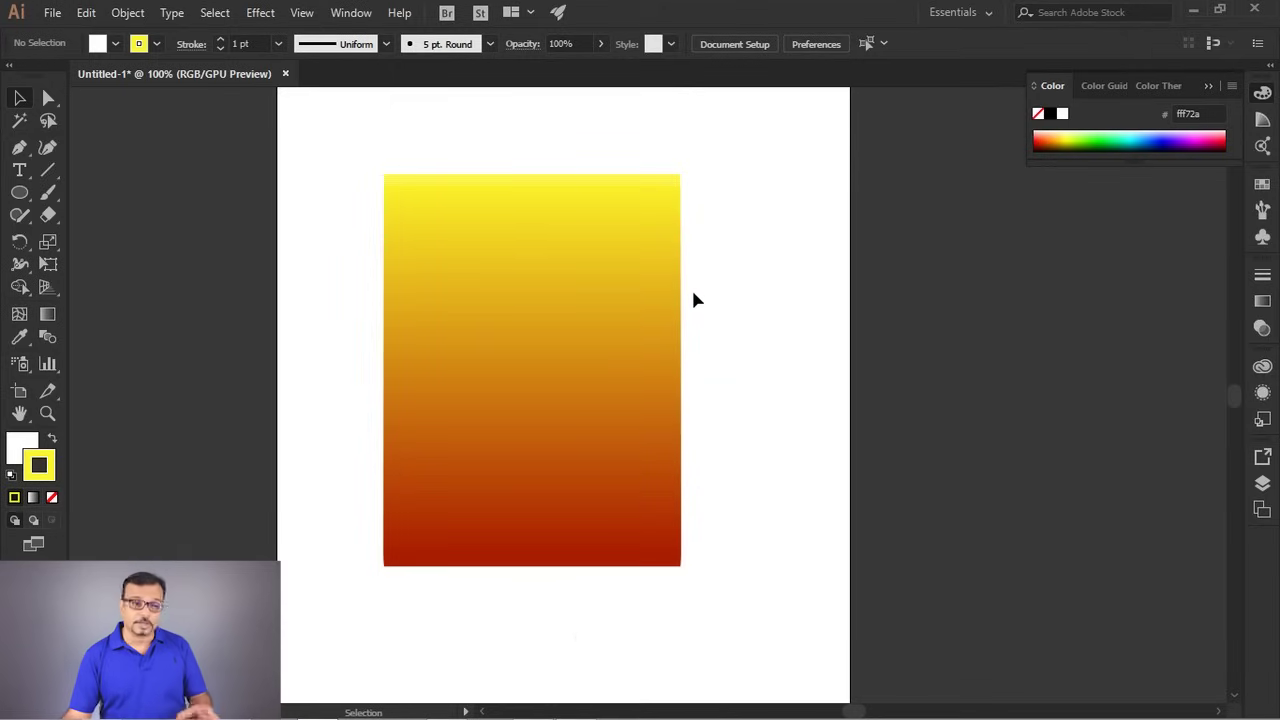
left_click(480, 313)
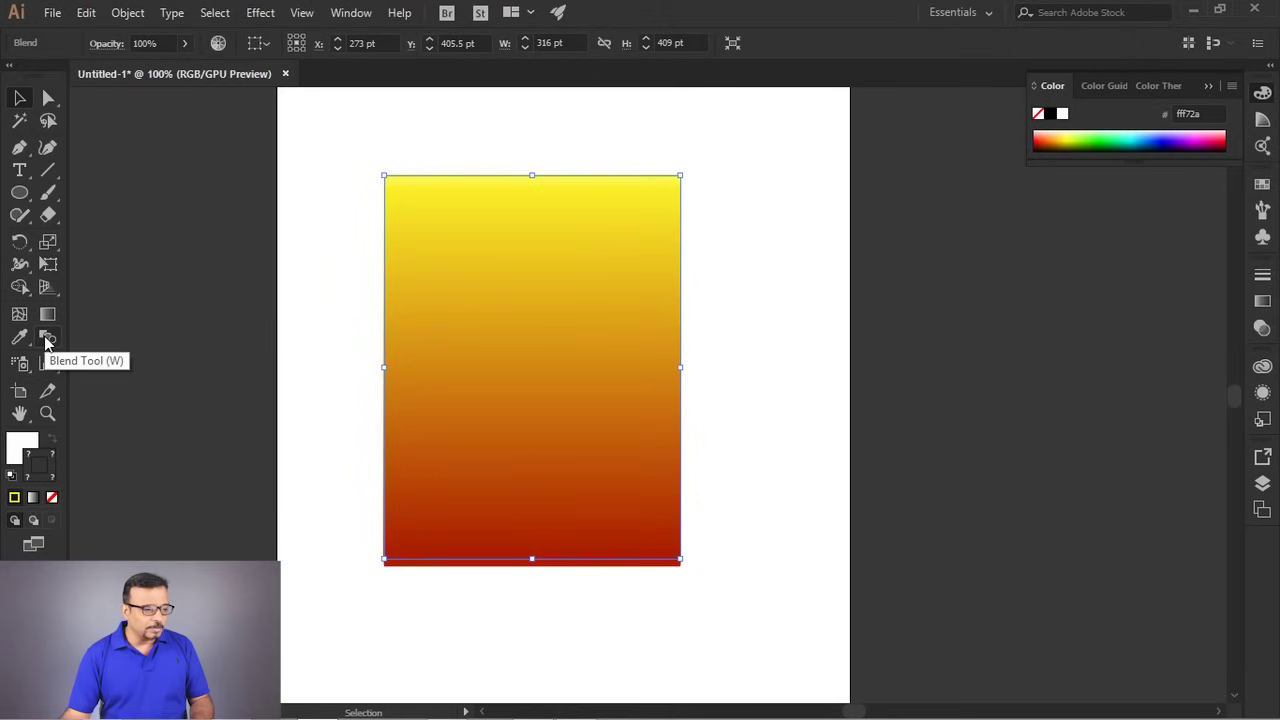
Set Blend Options spacing to Specified Steps 5 for the two lines.
left_click(52, 343)
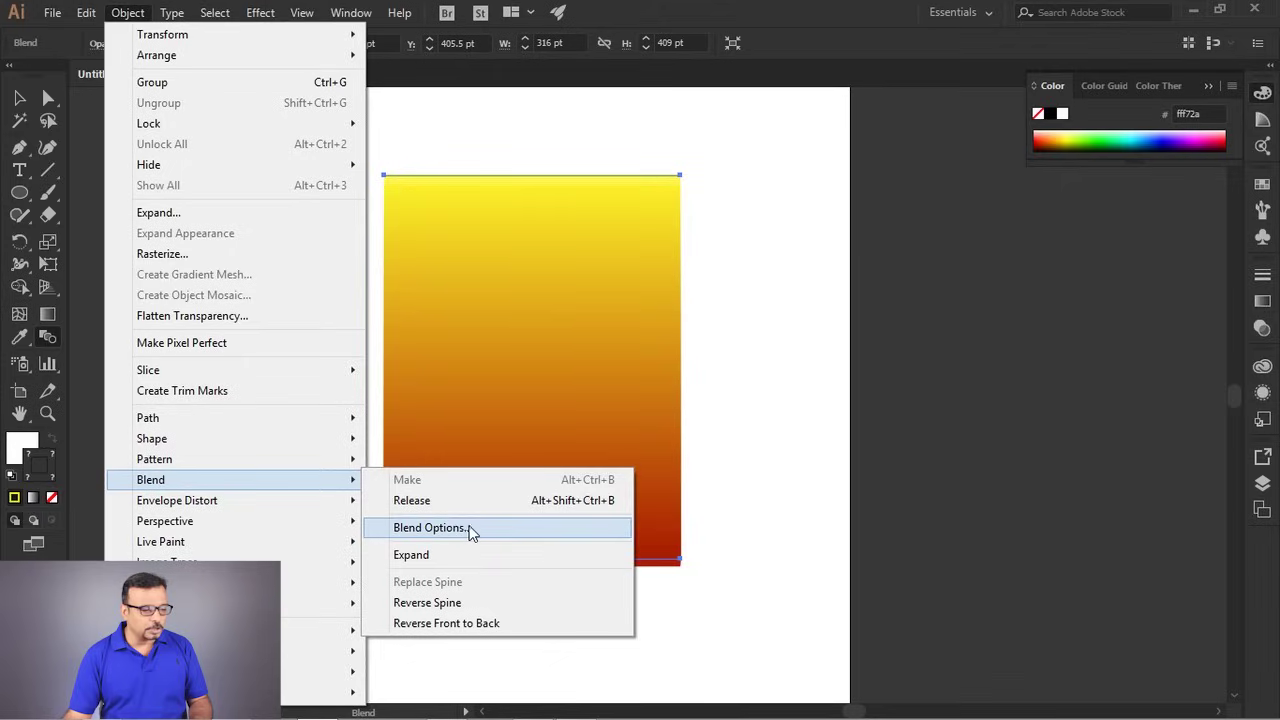
left_click_drag(491, 531, 748, 342)
left_click(744, 339)
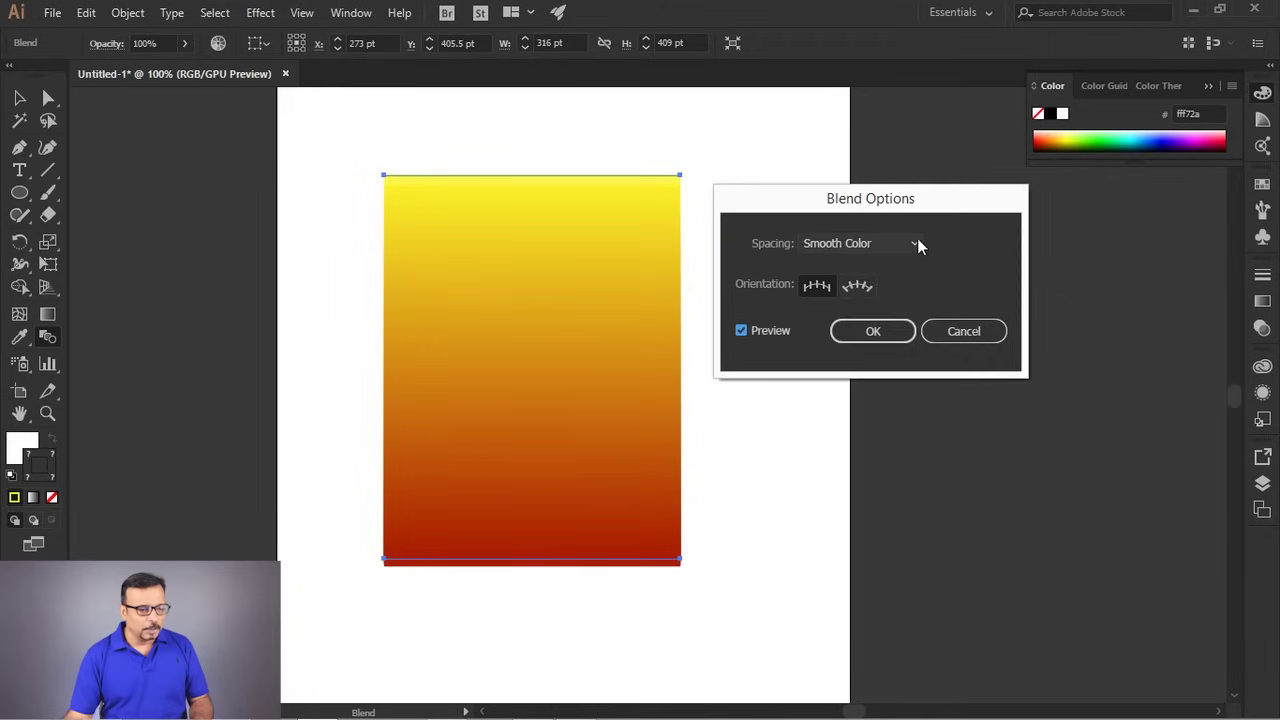
left_click(924, 243)
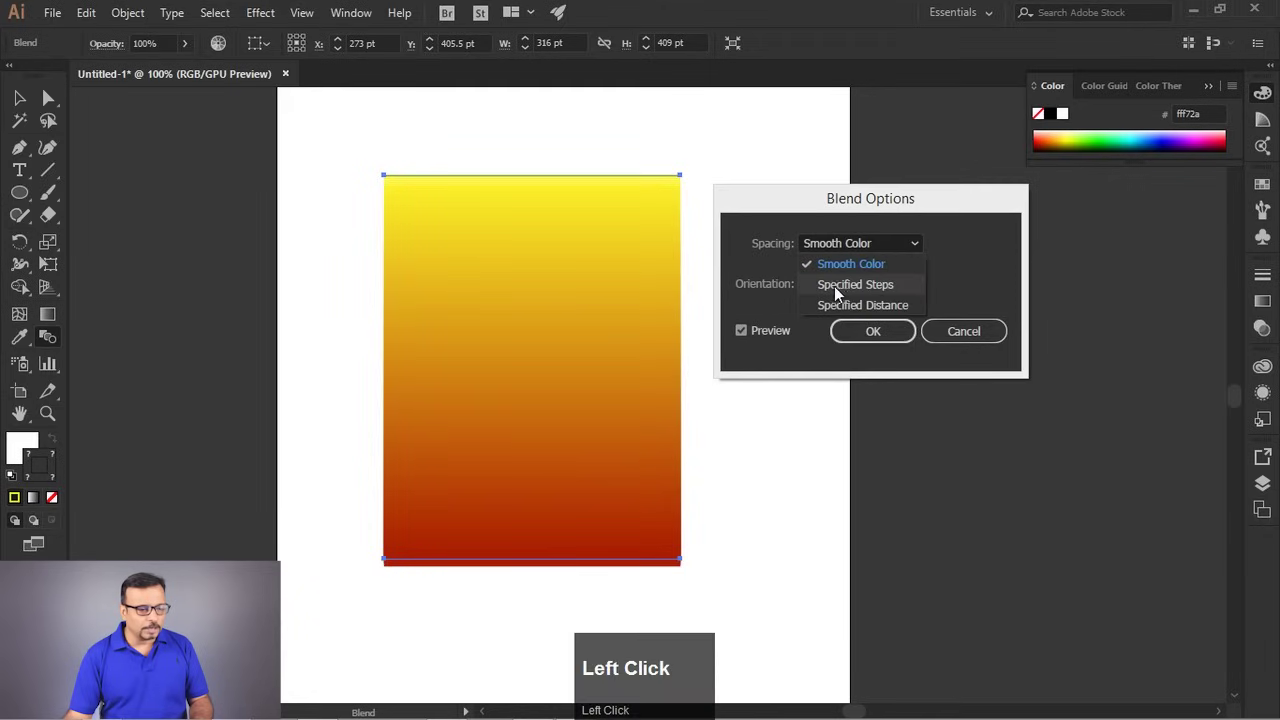
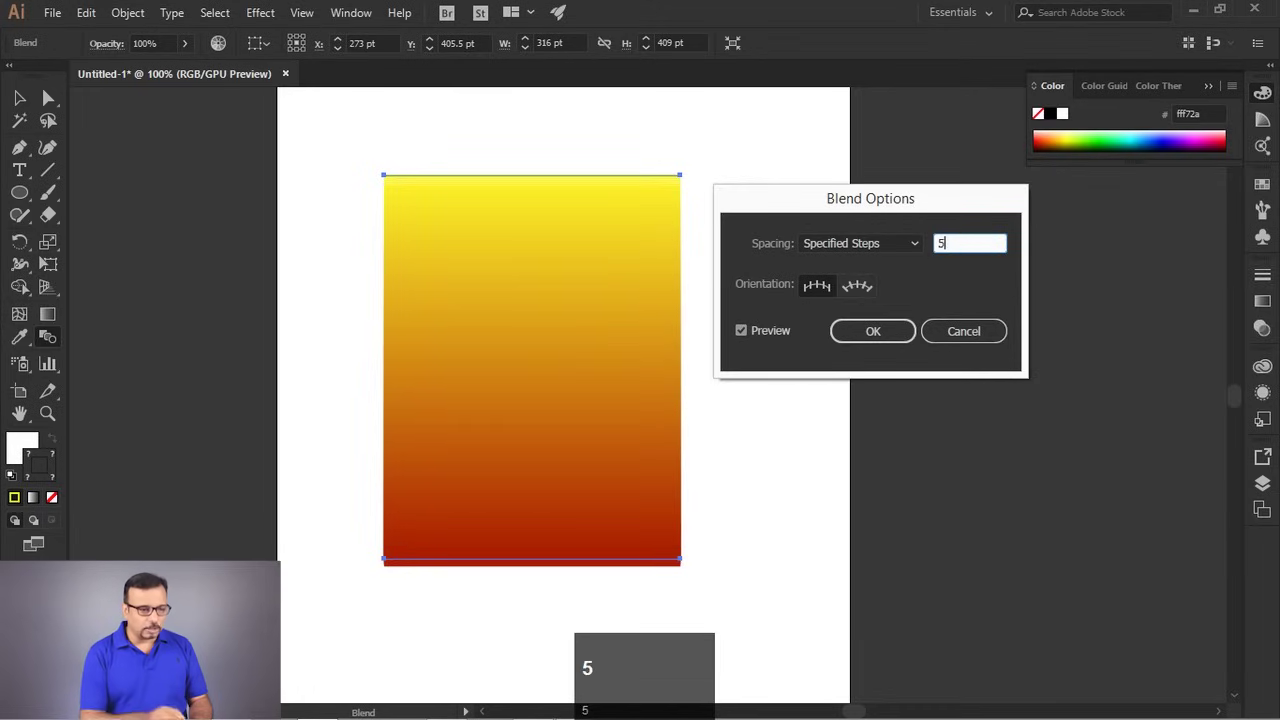
left_click(785, 336)
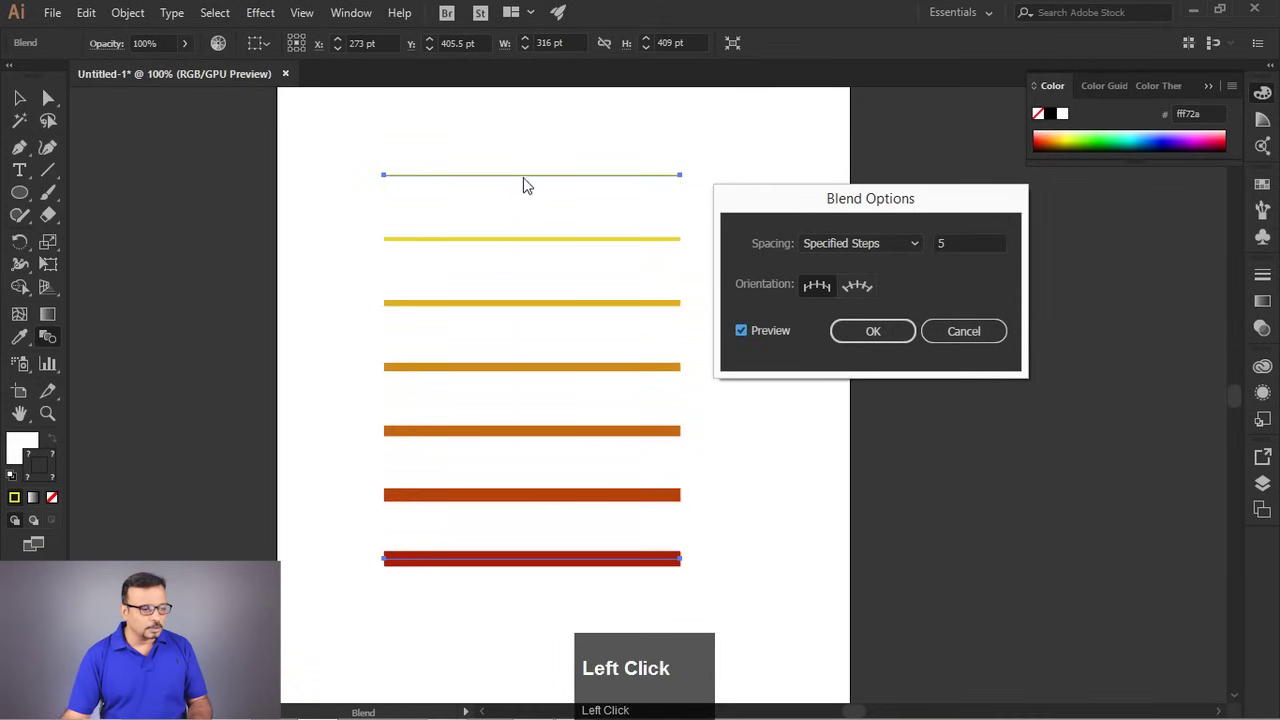
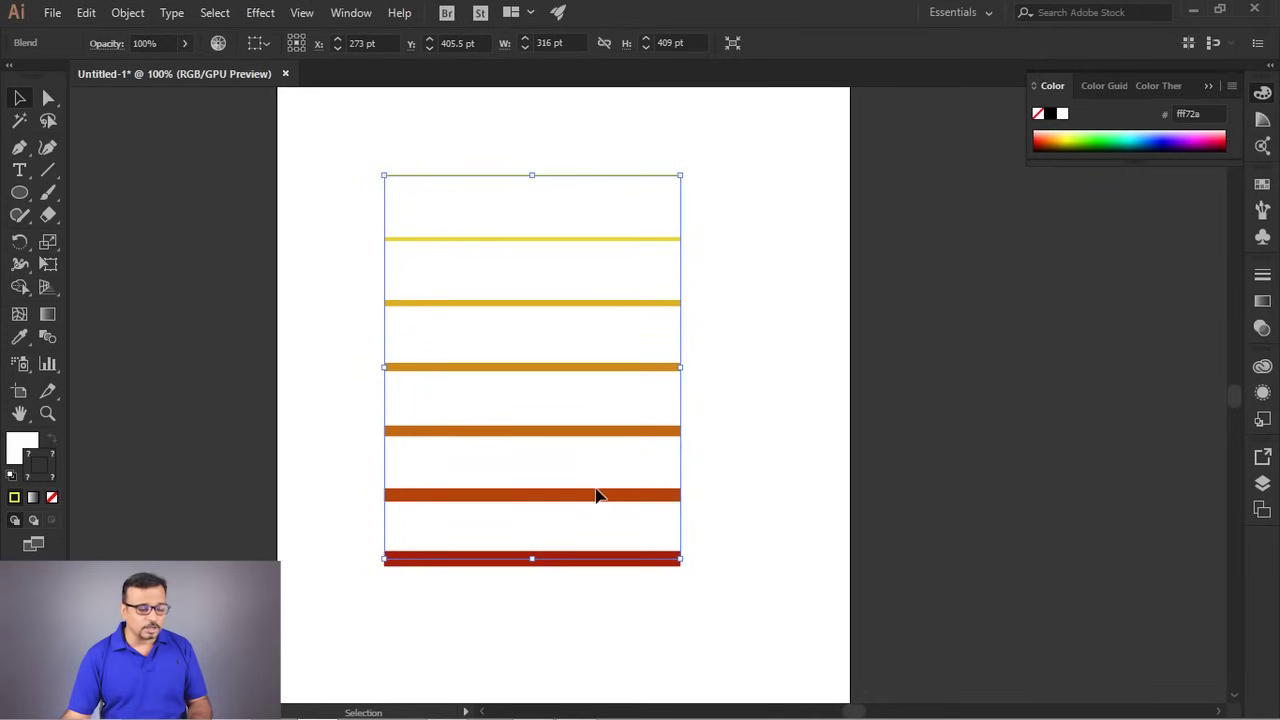
Fan the blend by tilting the top line's end, then delete the line blend.
left_click_drag(777, 497, 778, 565)
key("Delete")
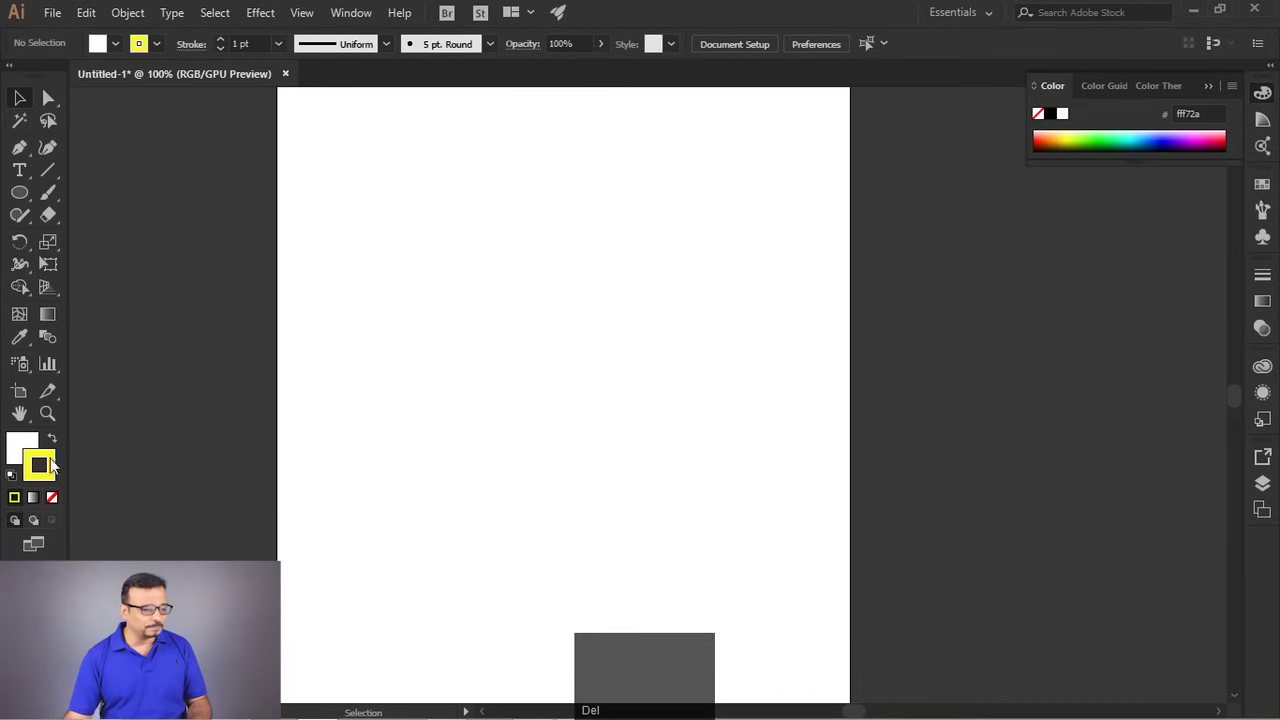
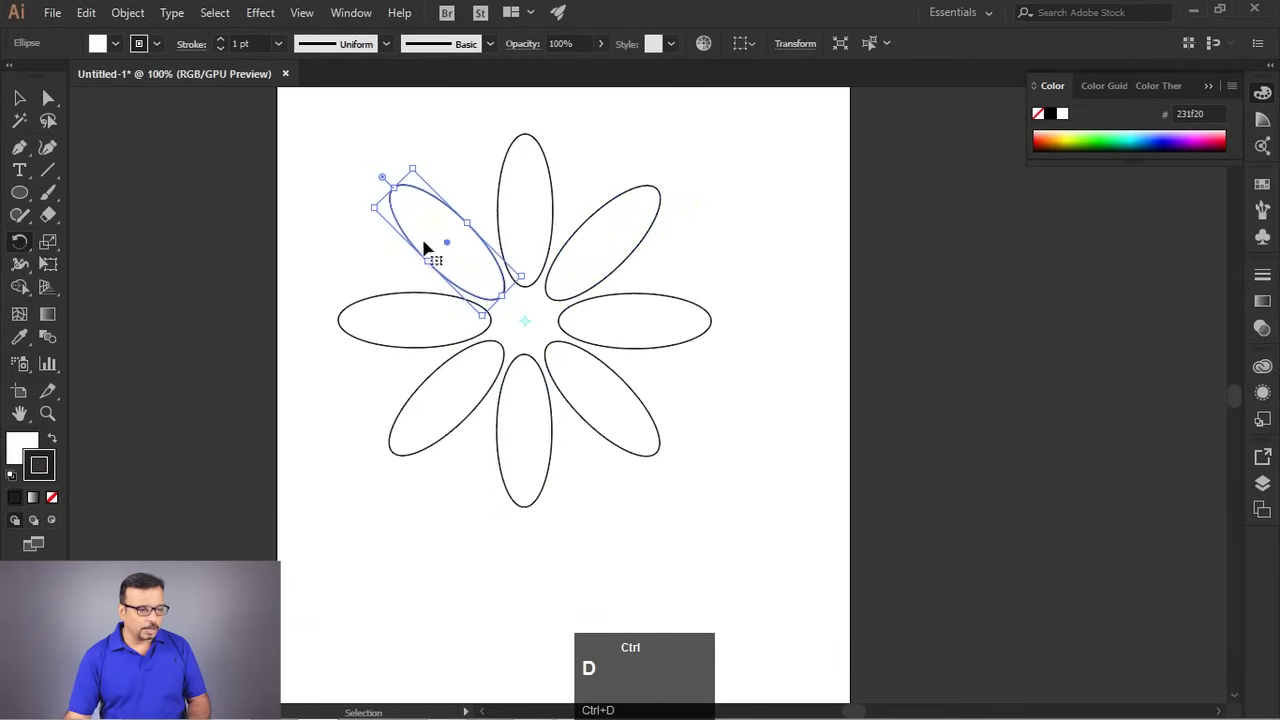
Select all eight petals and make a rotated copy between them.
left_click_drag(25, 105, 53, 485)
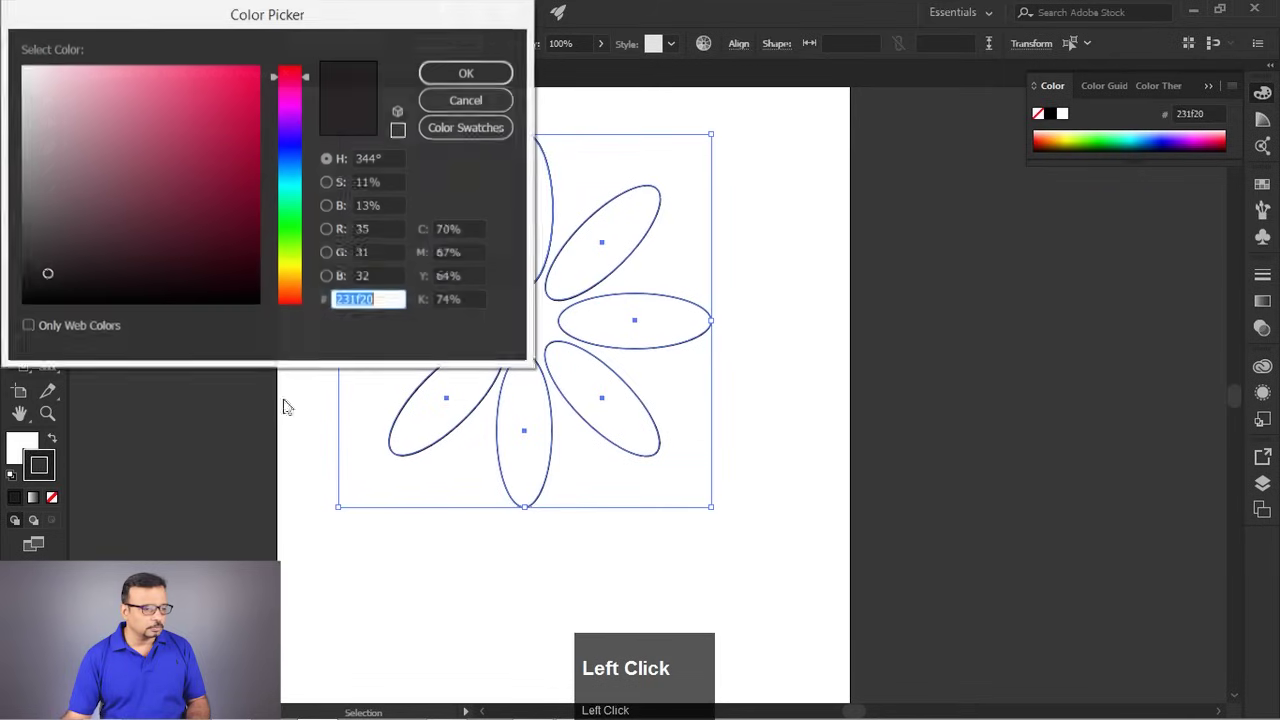
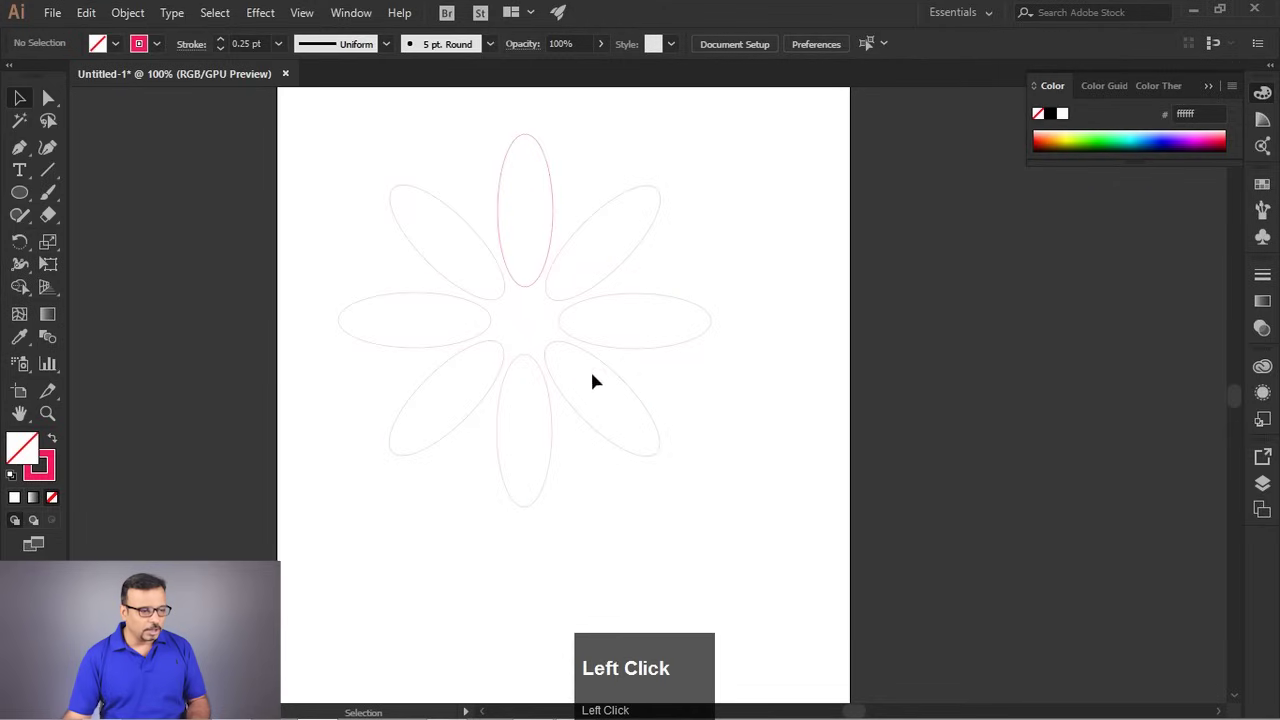
scroll("up", 3)
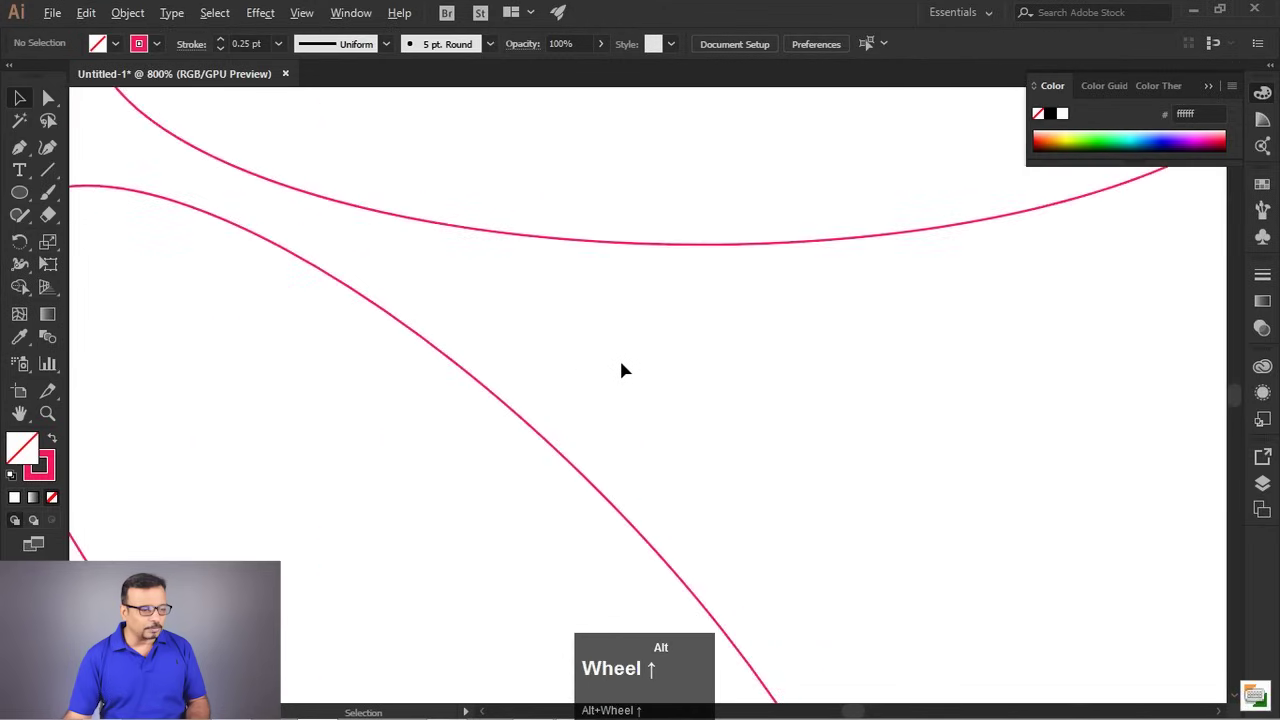
scroll("down", 3)
key("space")
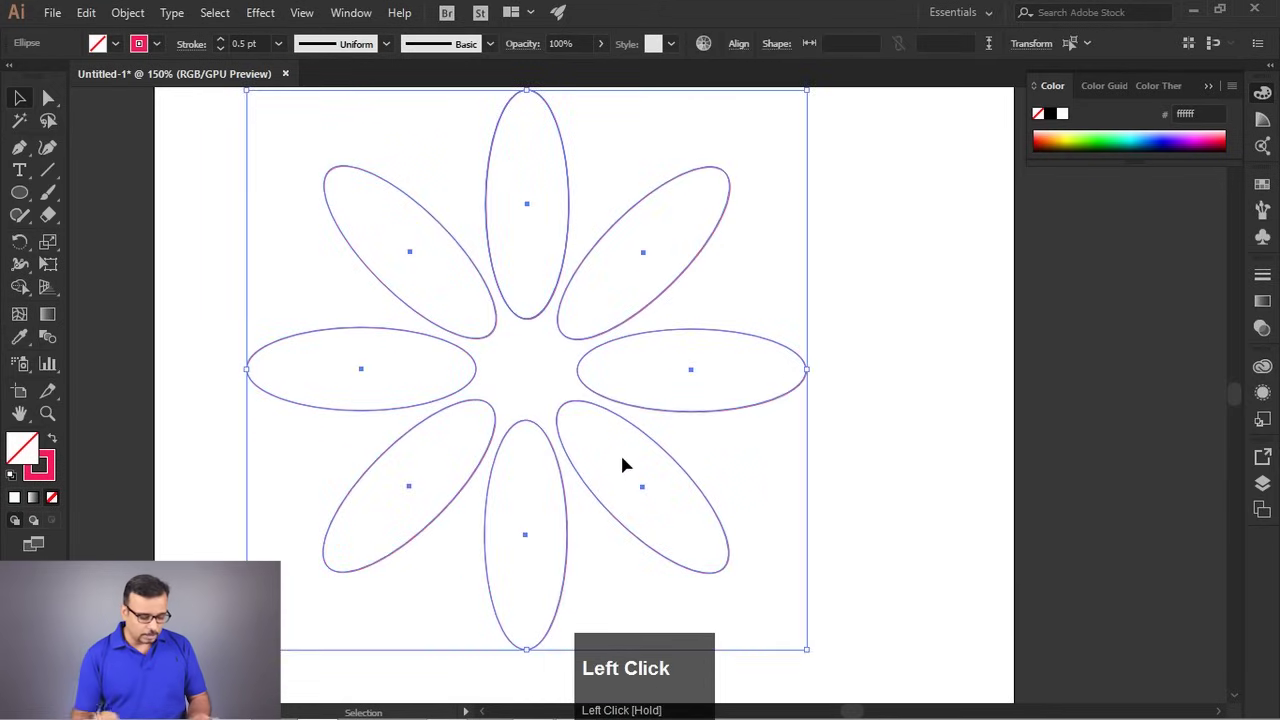
key("ctrl+alt+b")
Select both petal sets and confirm a 20-step blend into a dense pink rosette.
left_click(972, 393)
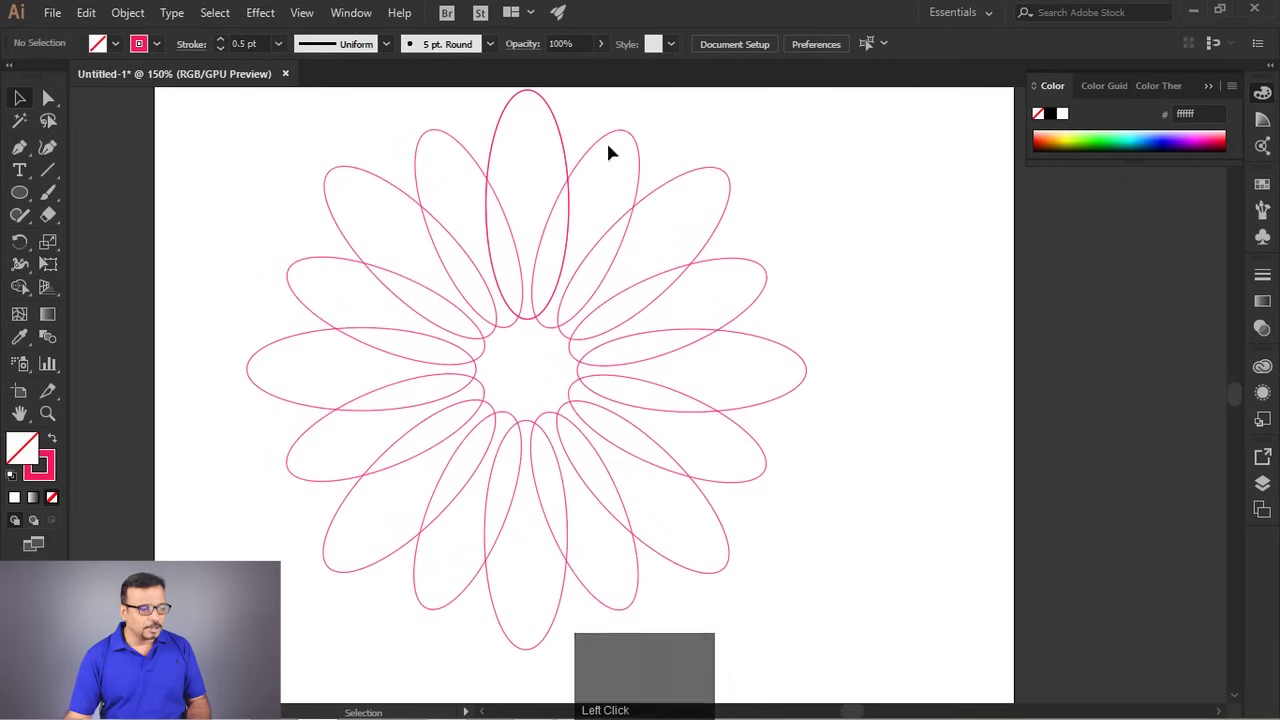
left_click_drag(642, 148, 55, 345)
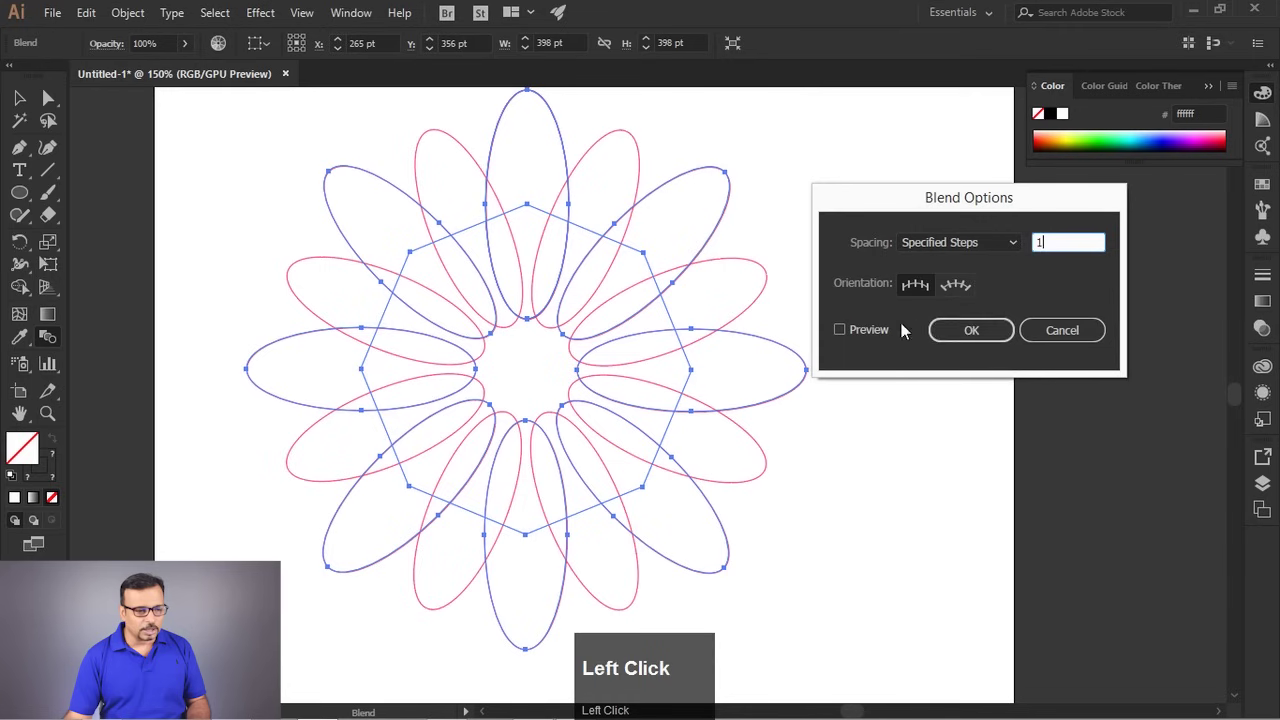
scroll("up", 3)
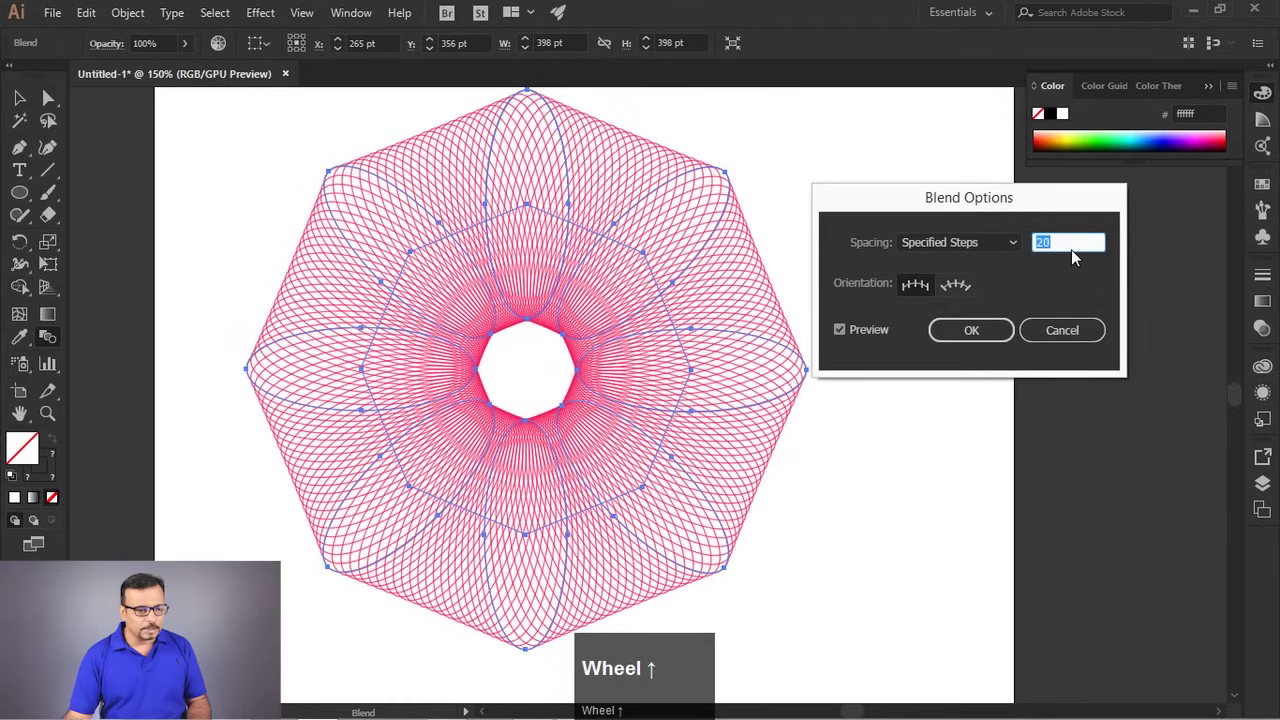
left_click(976, 345)
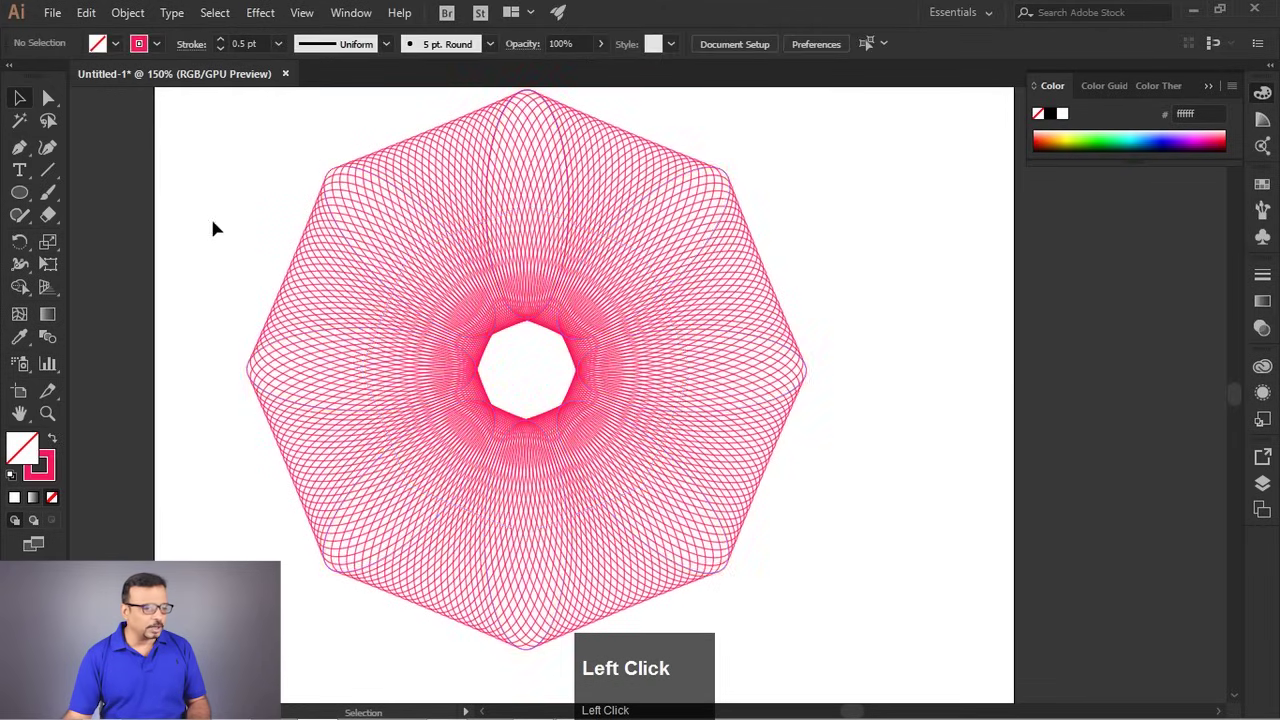
Zoom in and out to inspect the 20-step rosette blend, then select it.
scroll("up", 3)
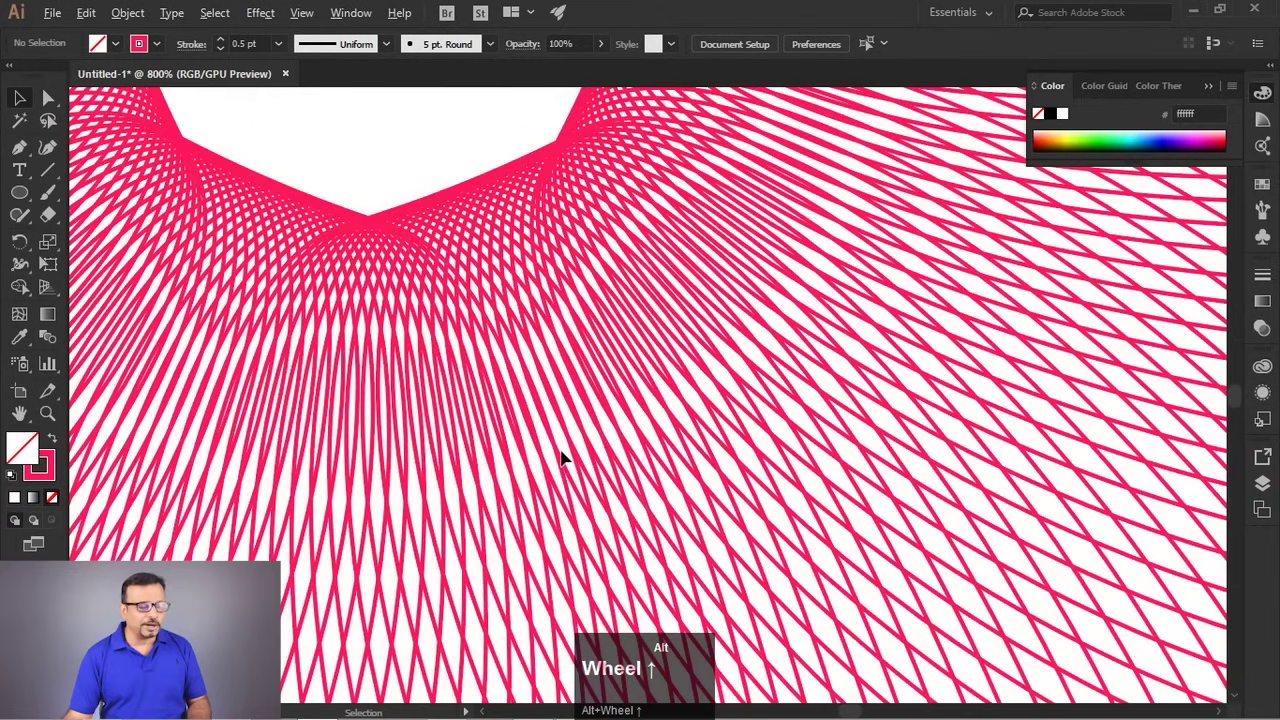
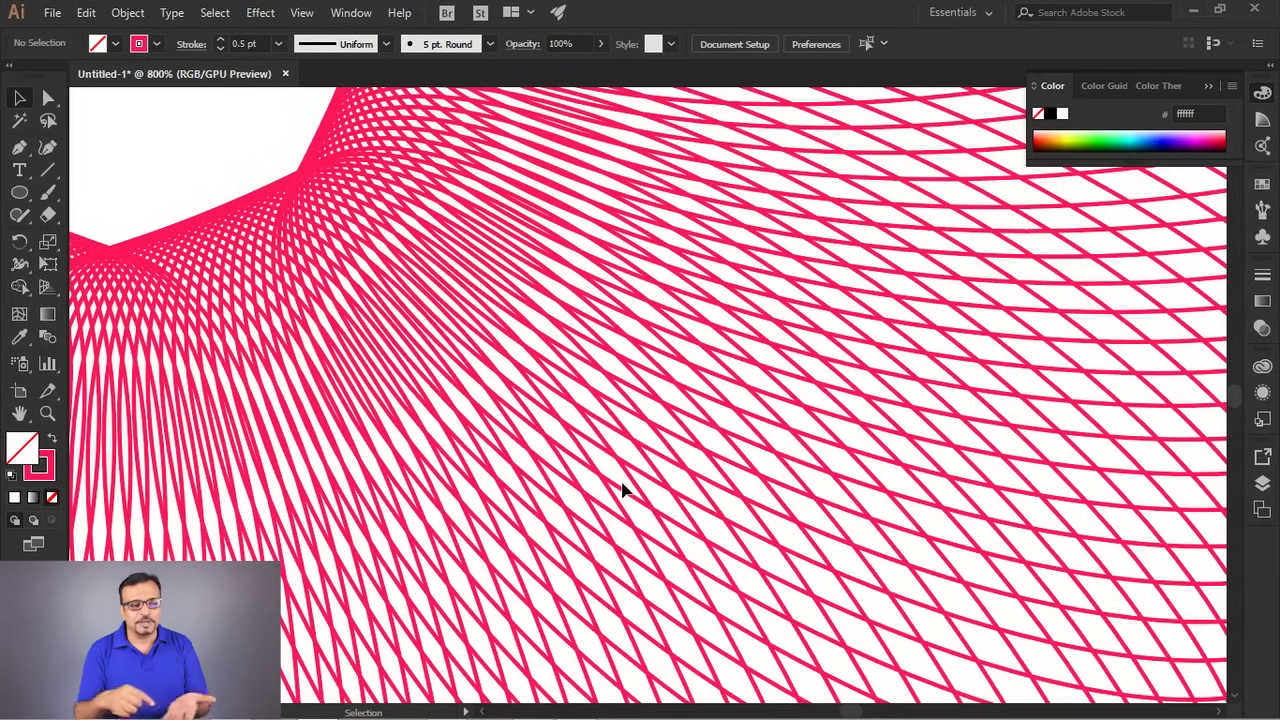
scroll("down", 3)
left_click(1006, 455)
key("space")
scroll("up", 3)
scroll("down", 3)
scroll("up", 3)
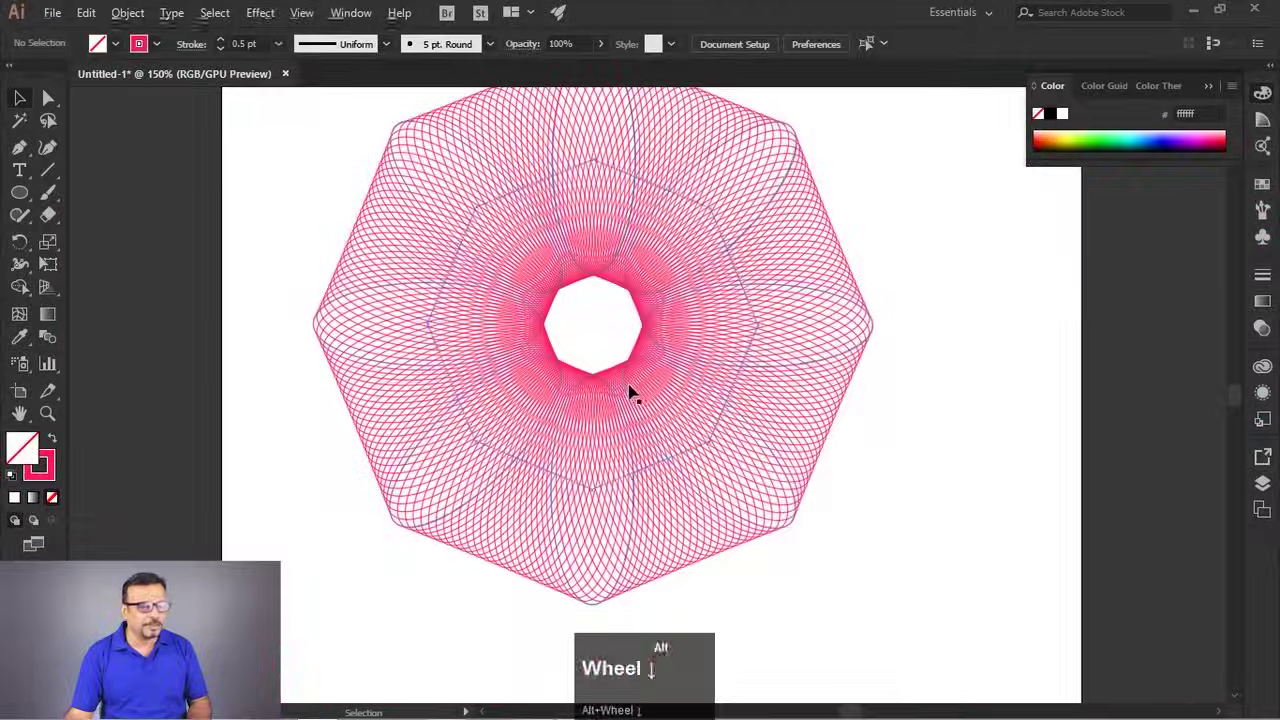
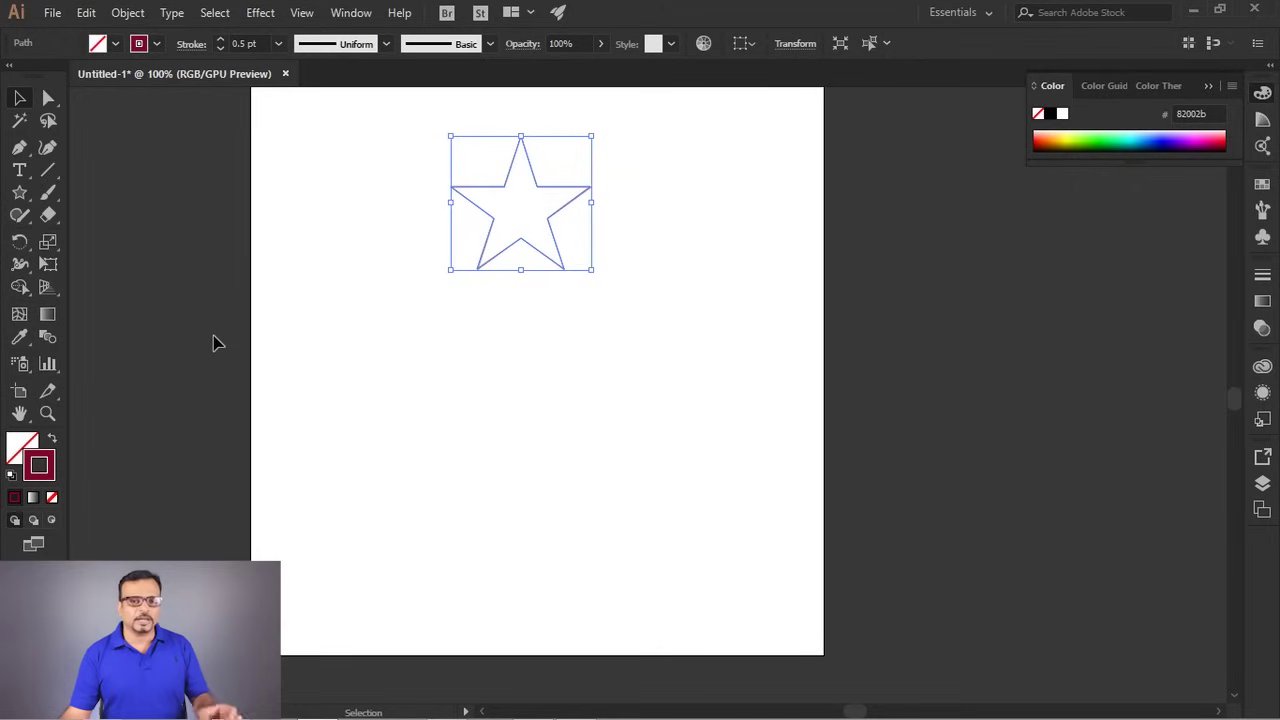
Rotate-copy the star about a centre point and repeat with Ctrl+D into an eight-star ring.
left_click(24, 252)
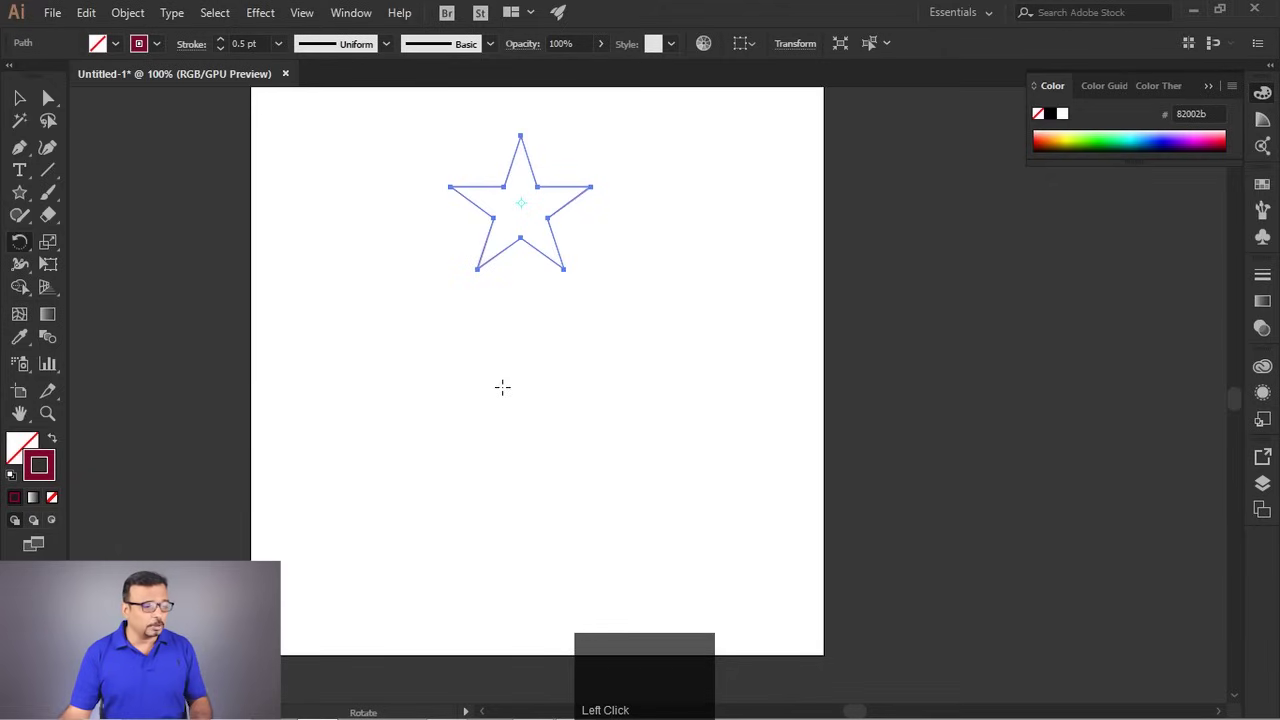
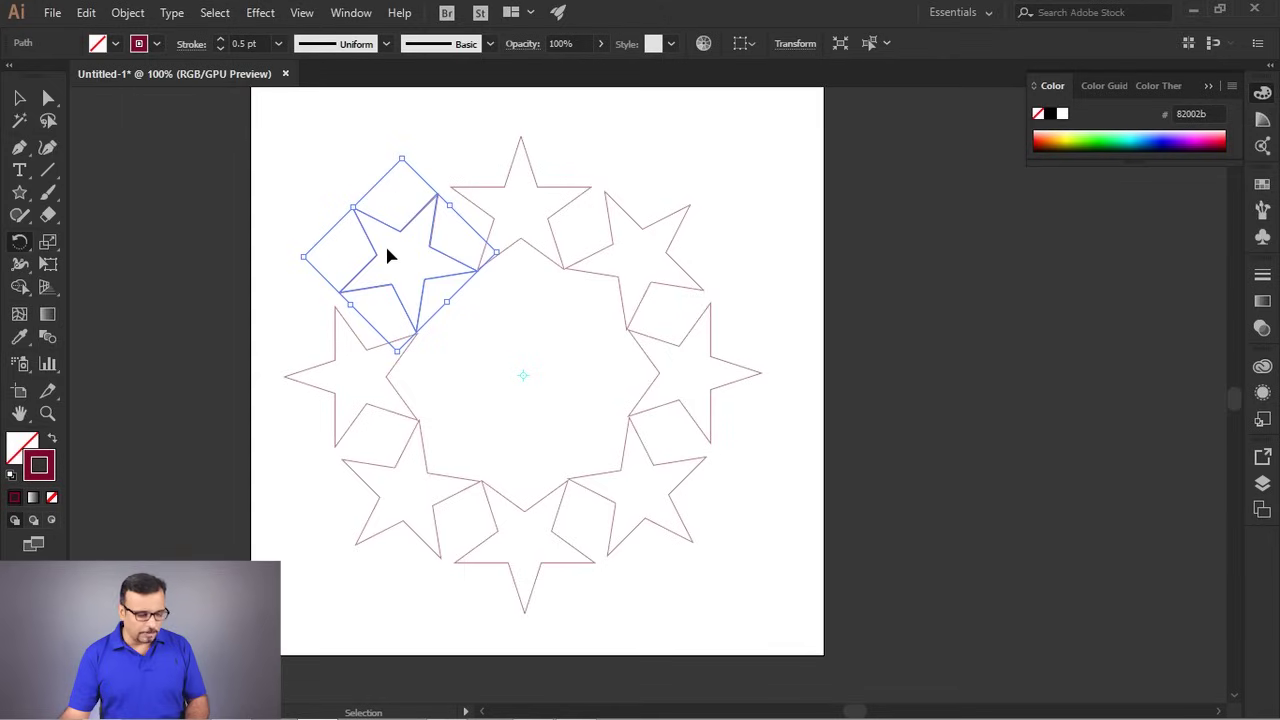
key("ctrl+d")
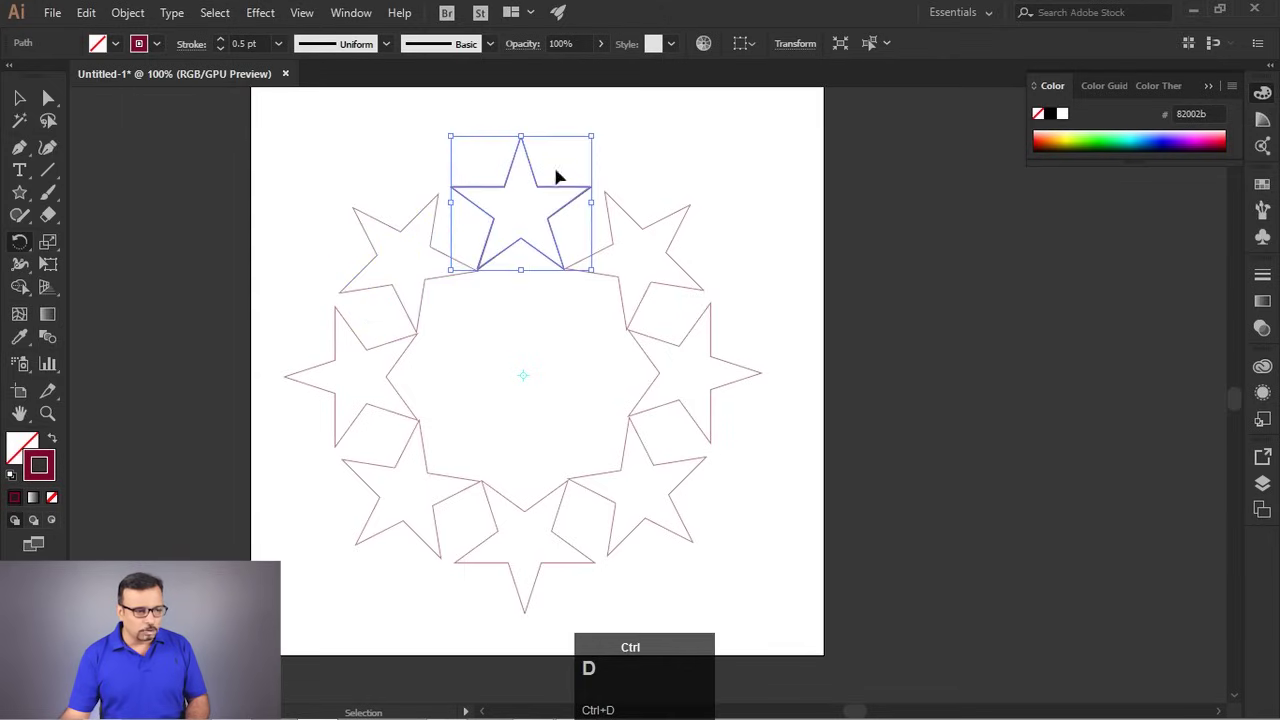
left_click(657, 121)
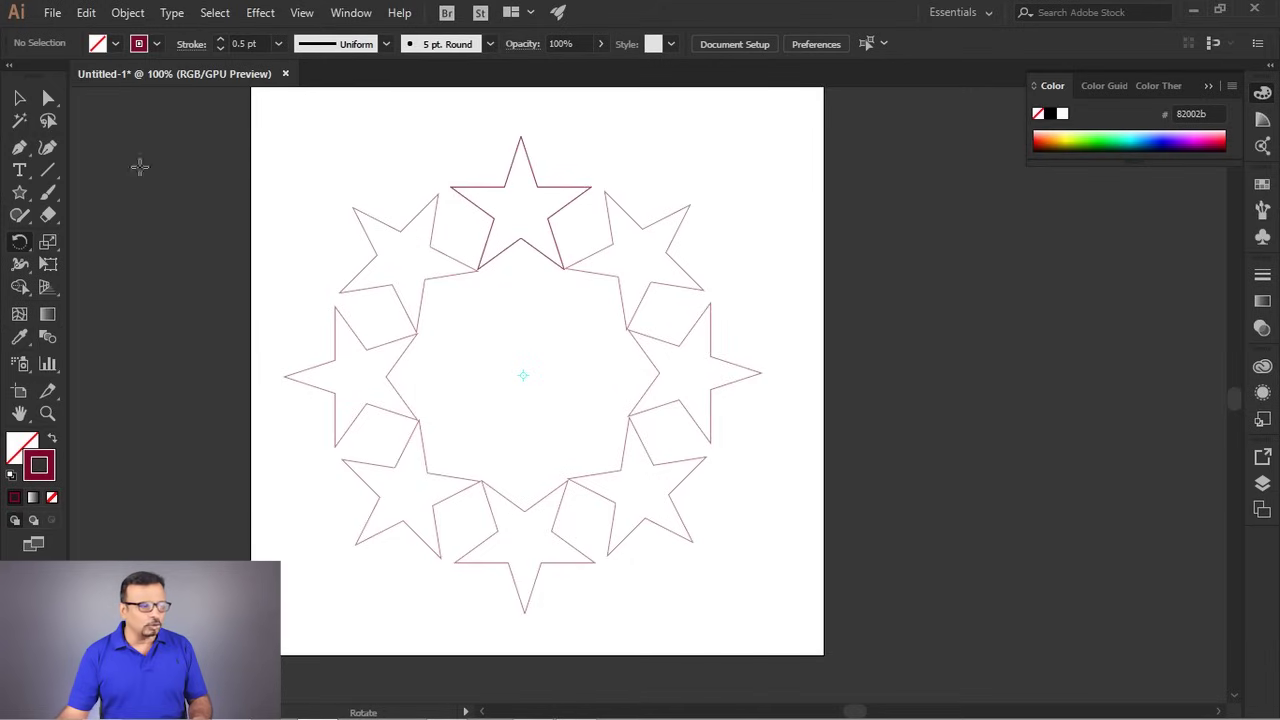
Blend all the stars in the ring together and raise the blend step count.
left_click_drag(22, 102, 801, 338)
key("ctrl+alt+b")
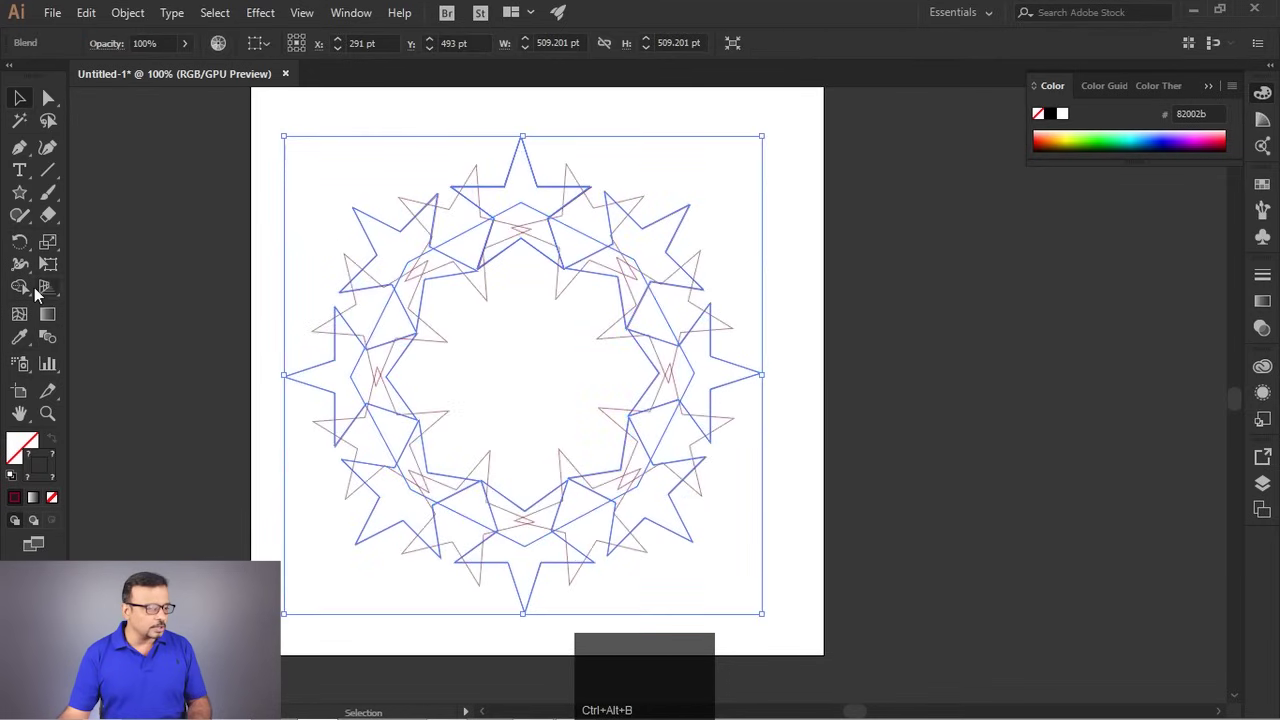
left_click(51, 346)
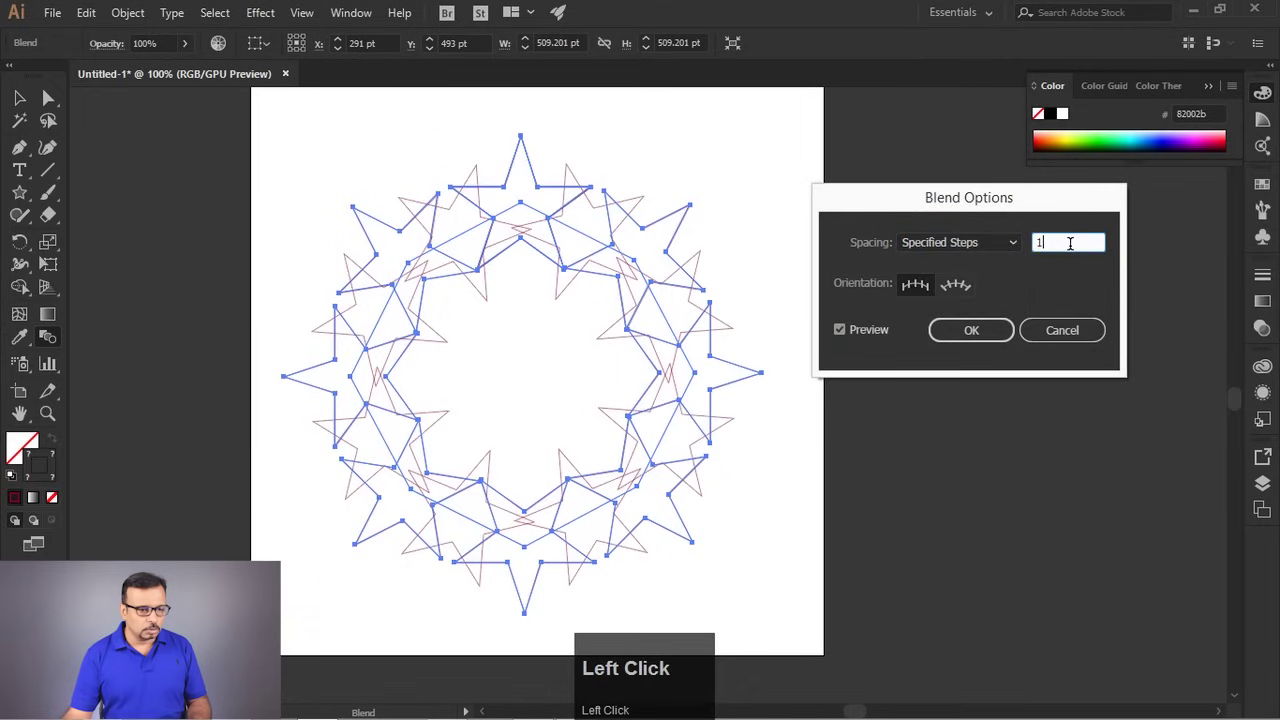
scroll("up", 3)
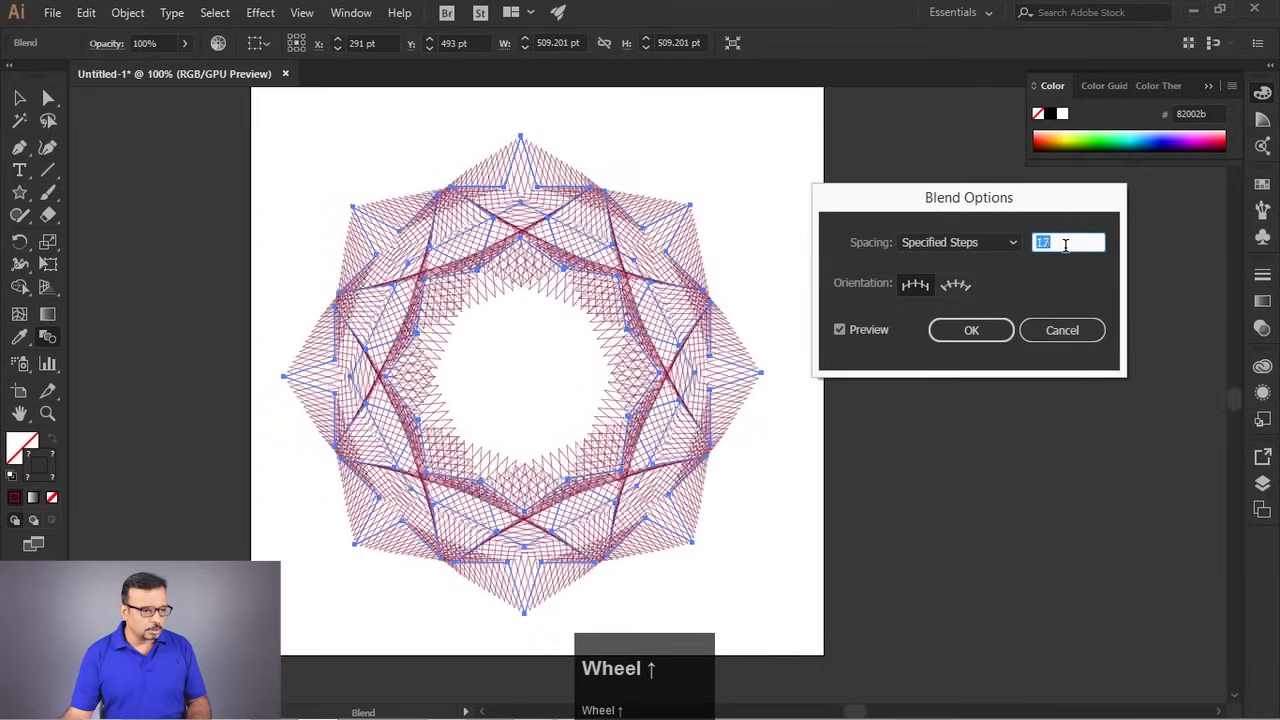
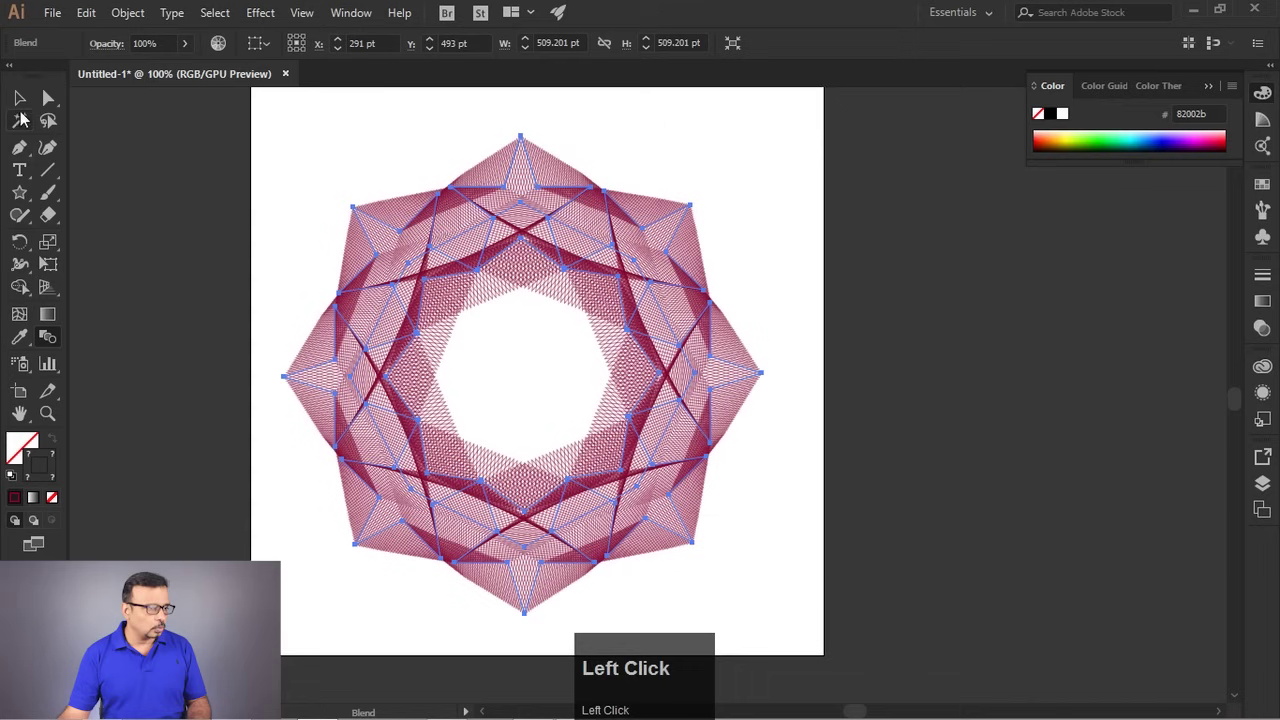
scroll("up", 3)
left_click(994, 252)
Fit the artboard in view, select the blended star ring and delete it.
scroll("down", 3)
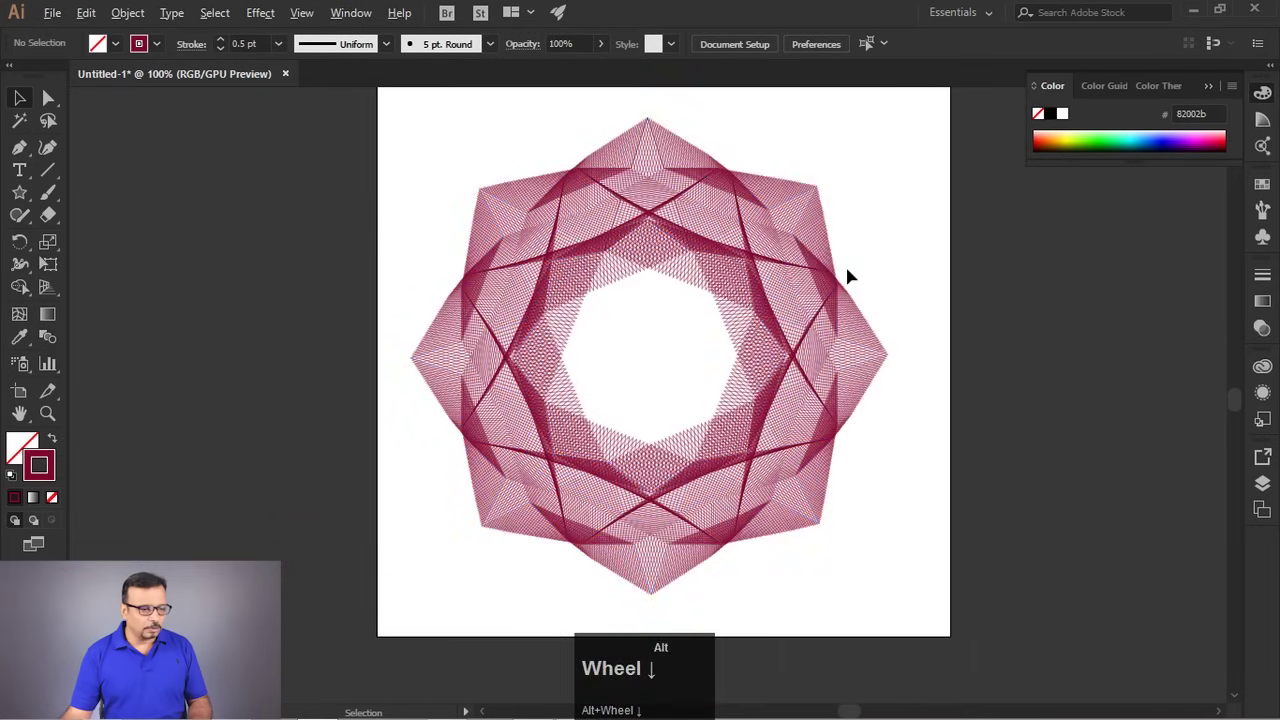
key("a")
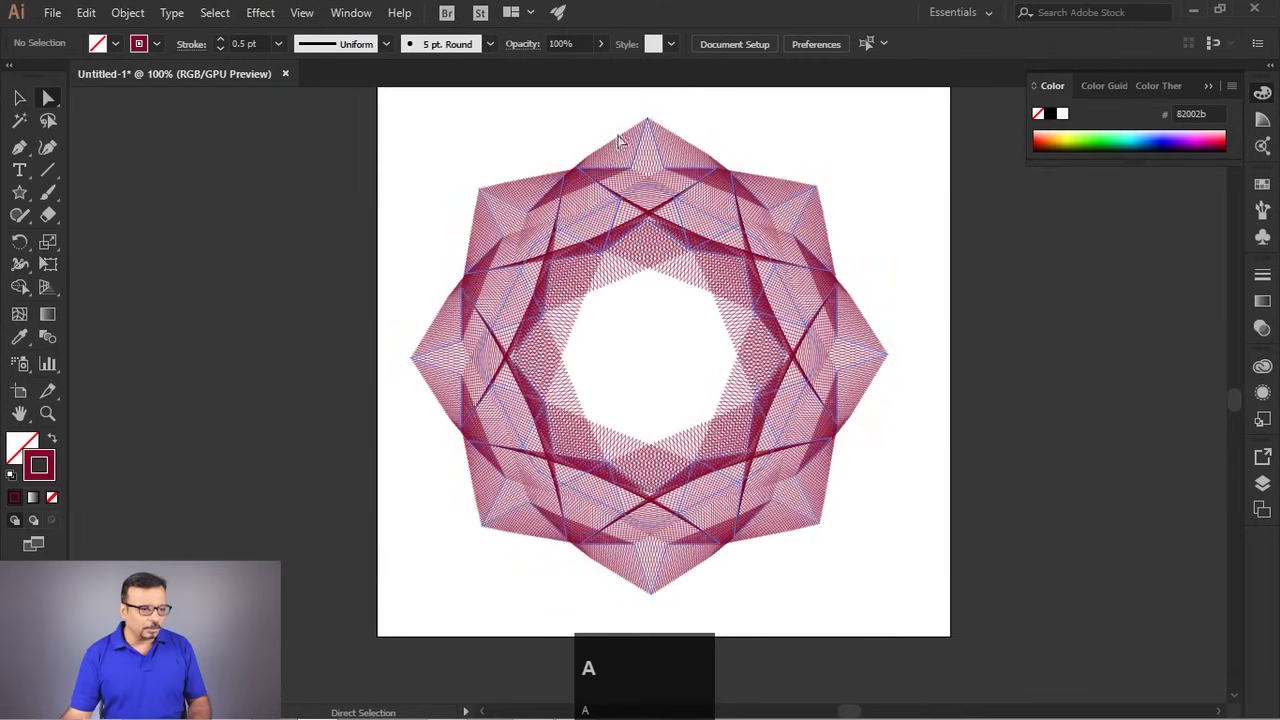
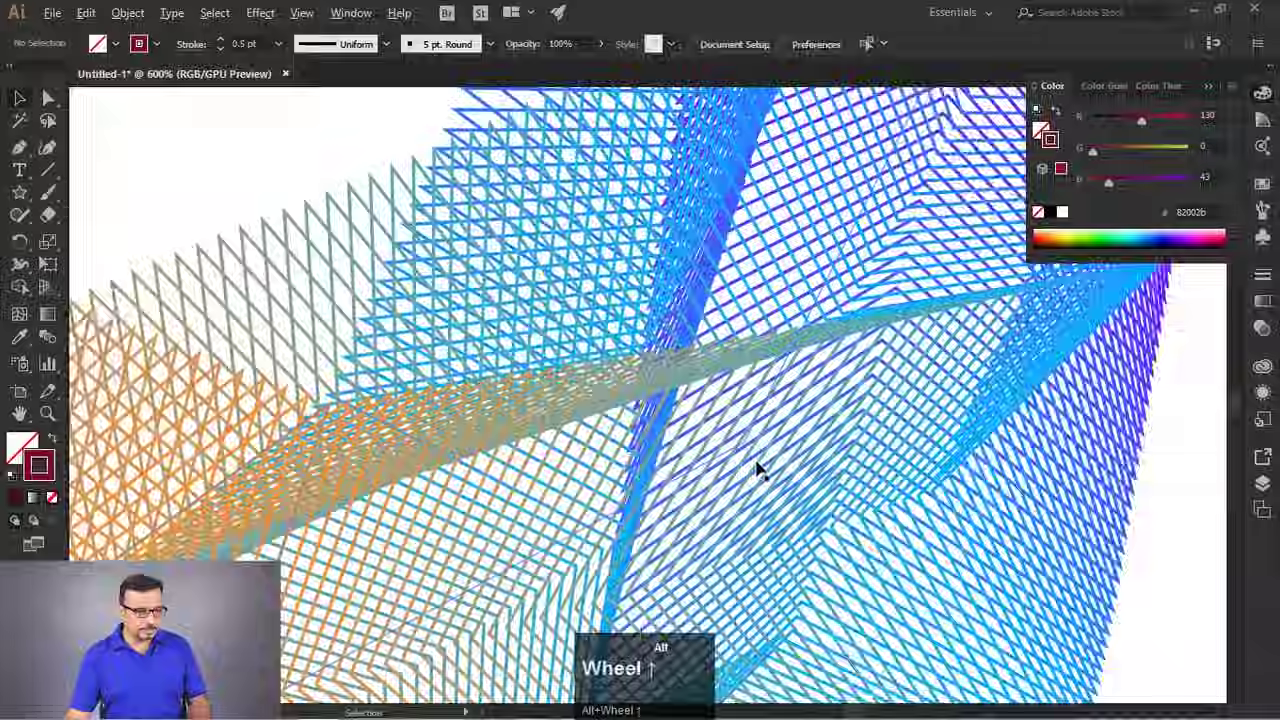
scroll("down", 3)
key("space")
left_click(897, 140)
key("Delete")
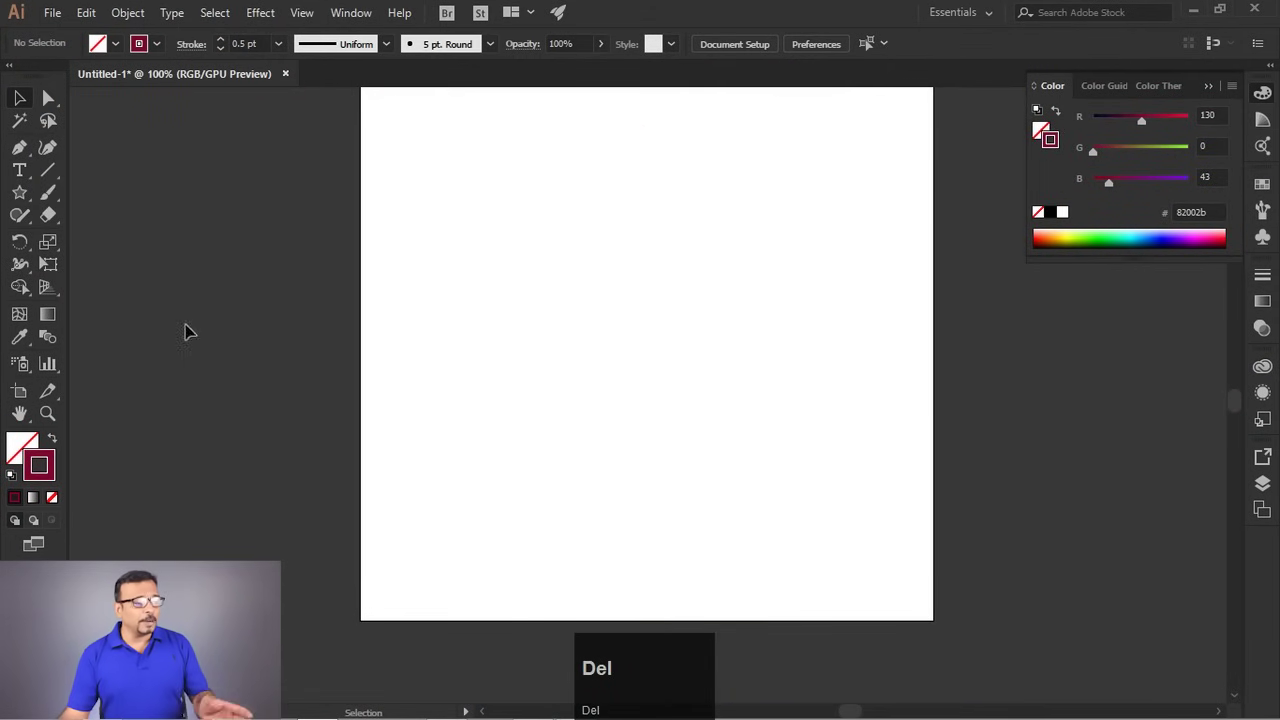
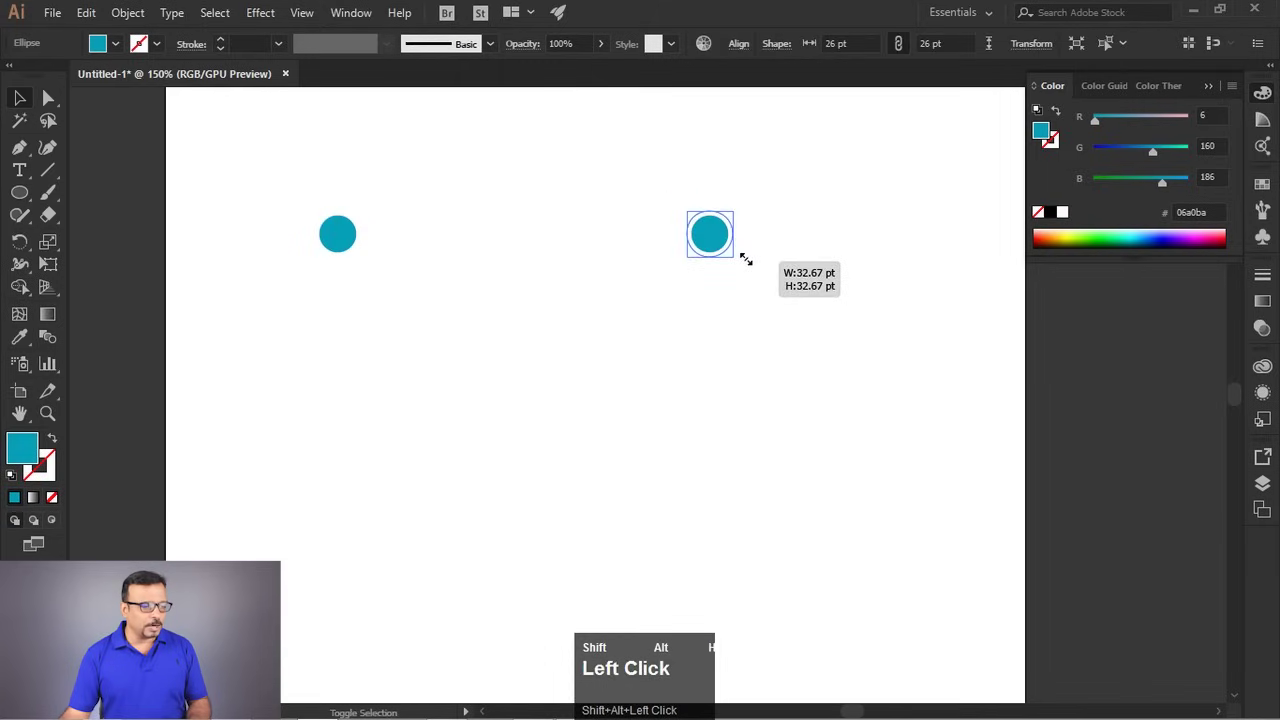
Undo the last change to the enlarged right-hand teal circle.
key("ctrl+z")
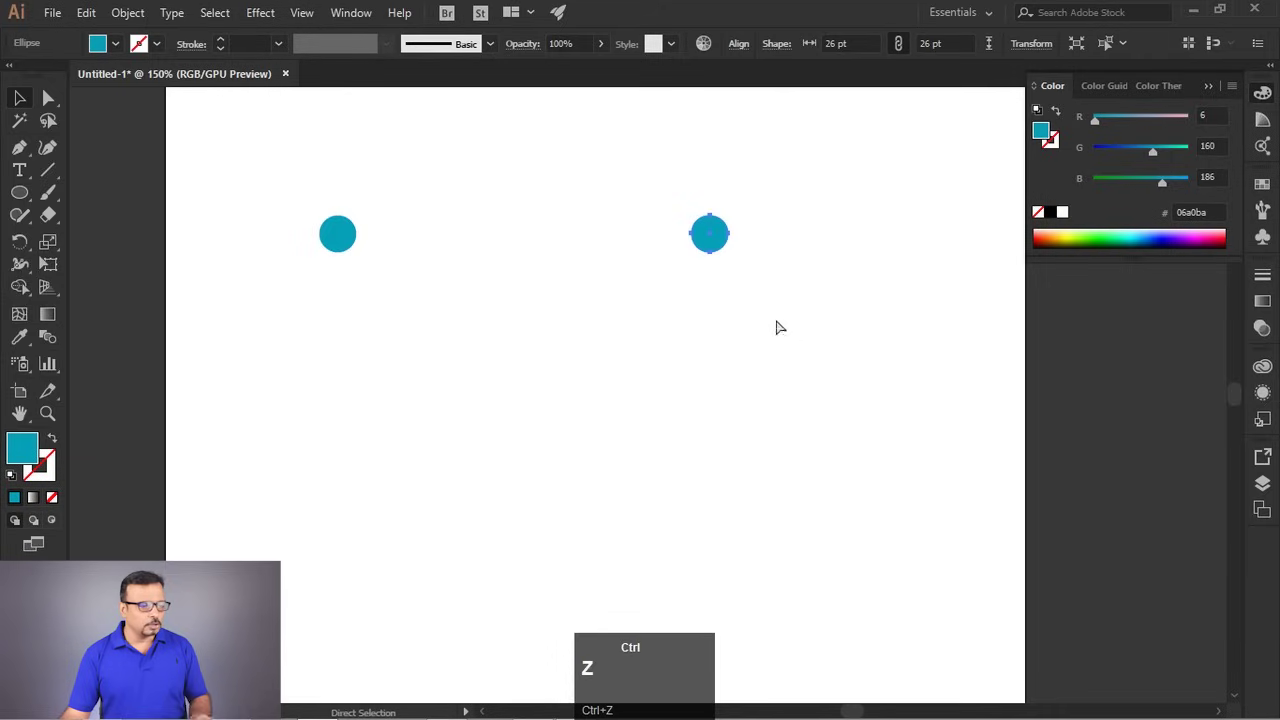
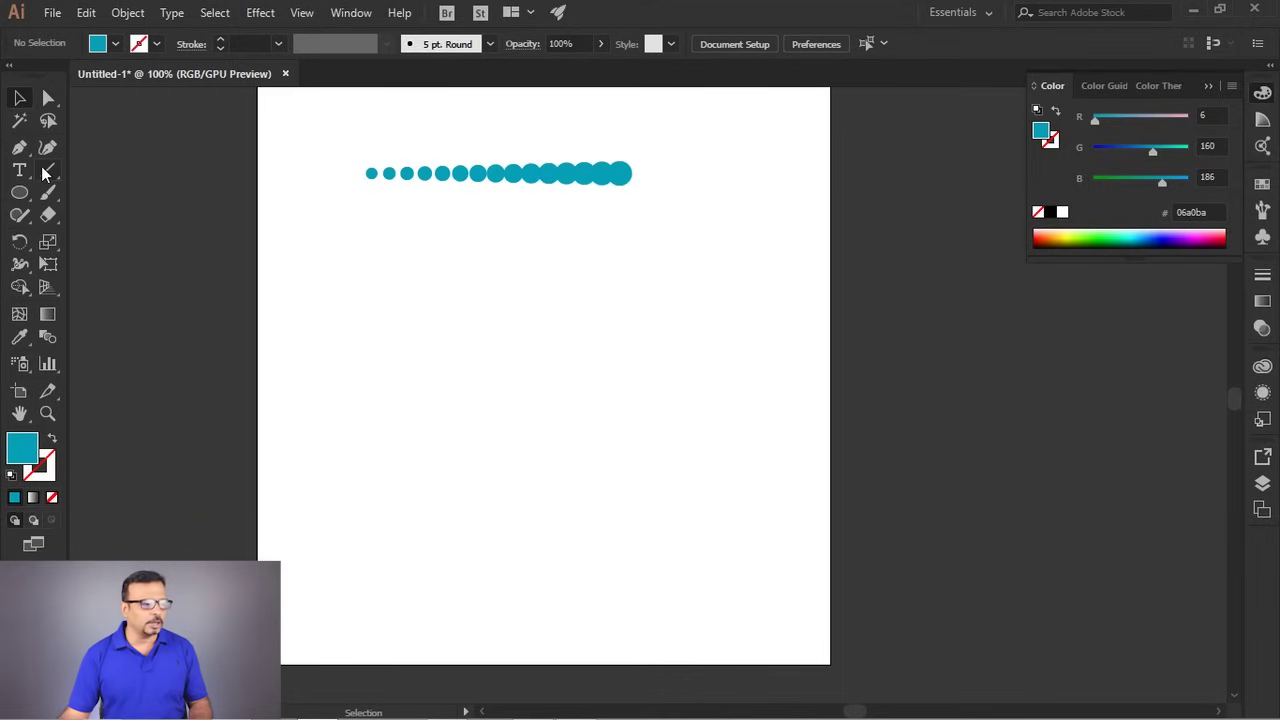
Draw a curved arc below the circle row and bring up the blend commands for it.
left_click_drag(51, 173, 153, 177)
left_click(135, 21)
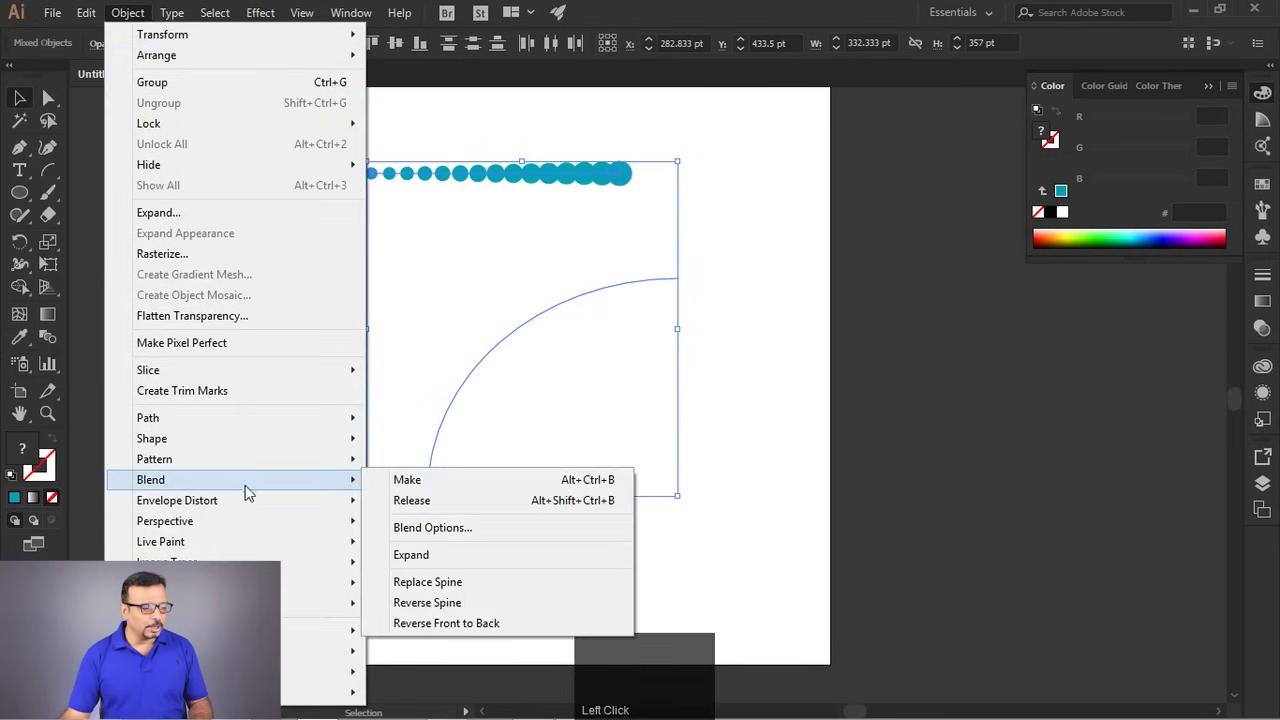
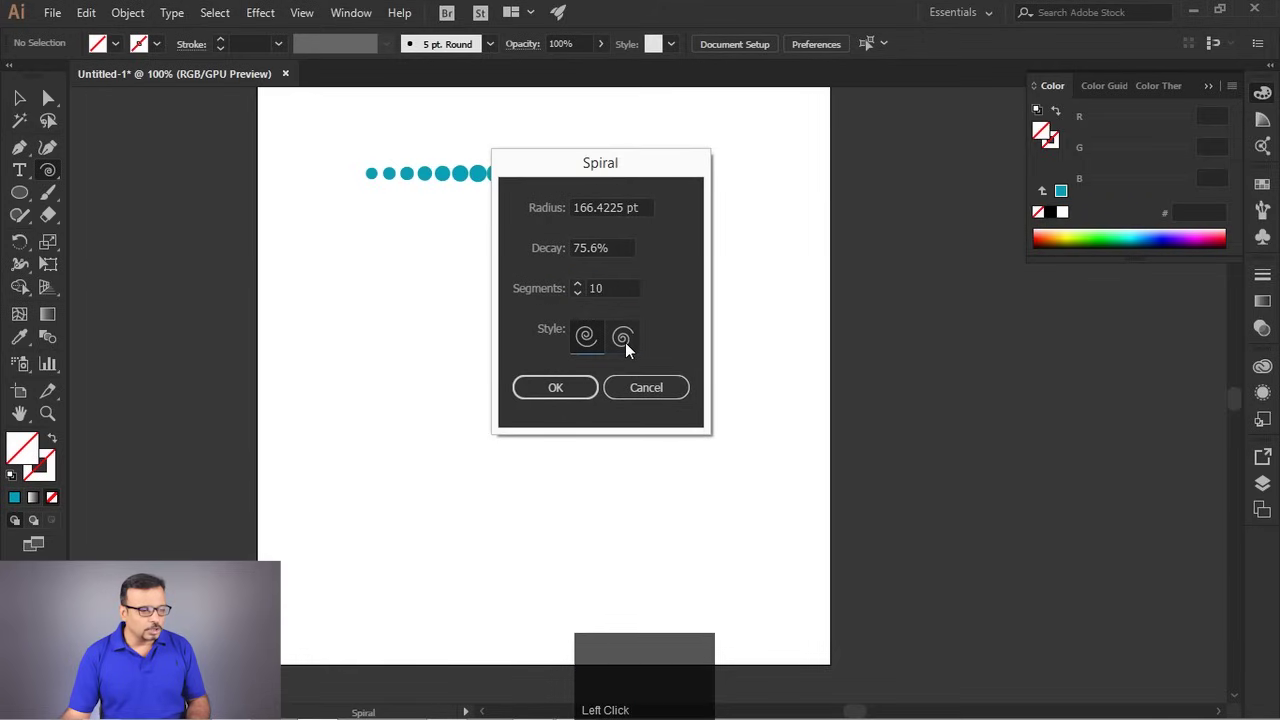
Choose the opposite spiral winding style and lower the segment count toward 7.
left_click(632, 351)
scroll("down", 3)
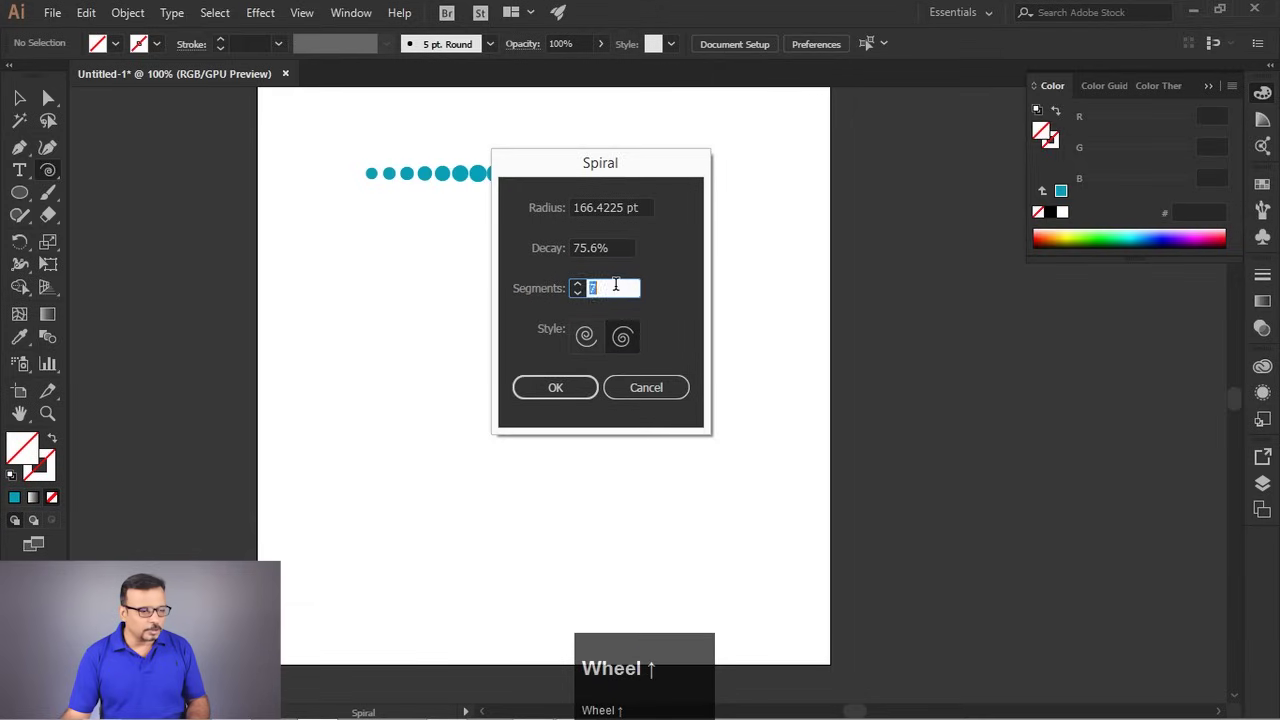
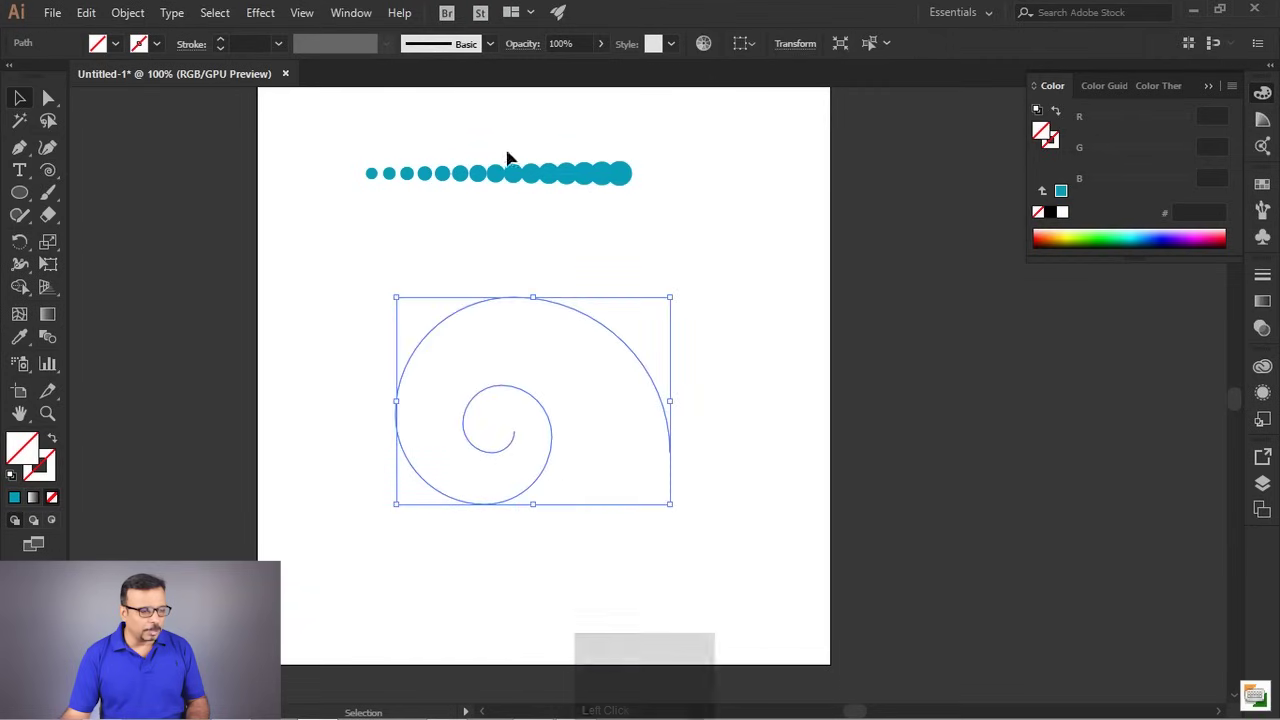
Replace the circle blend's spine with the spiral and reverse it so circles grow outward.
left_click_drag(455, 218, 131, 23)
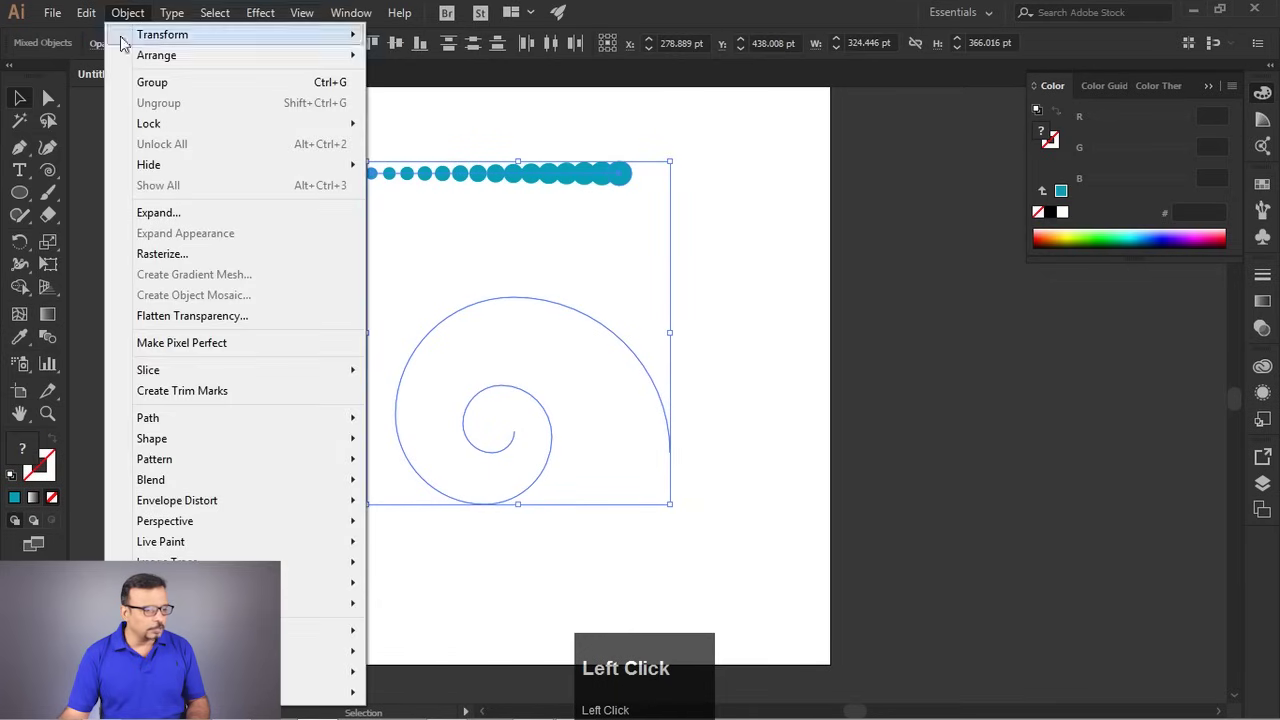
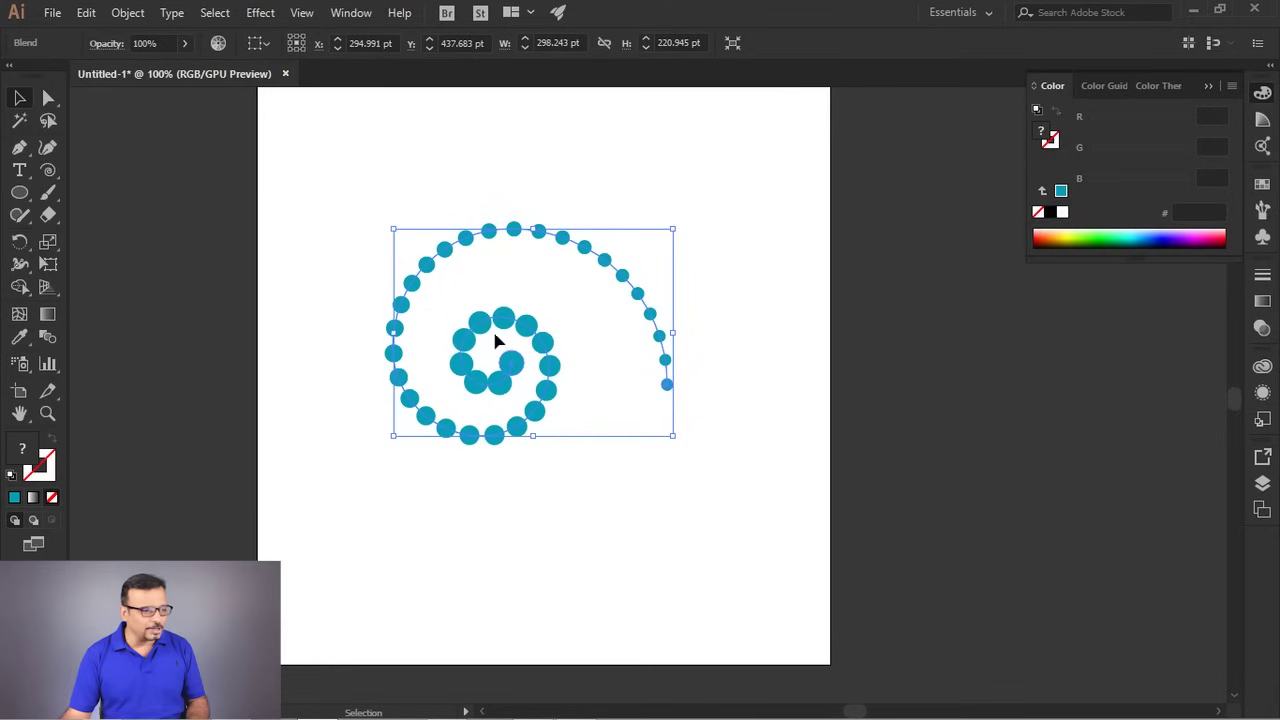
left_click(128, 23)
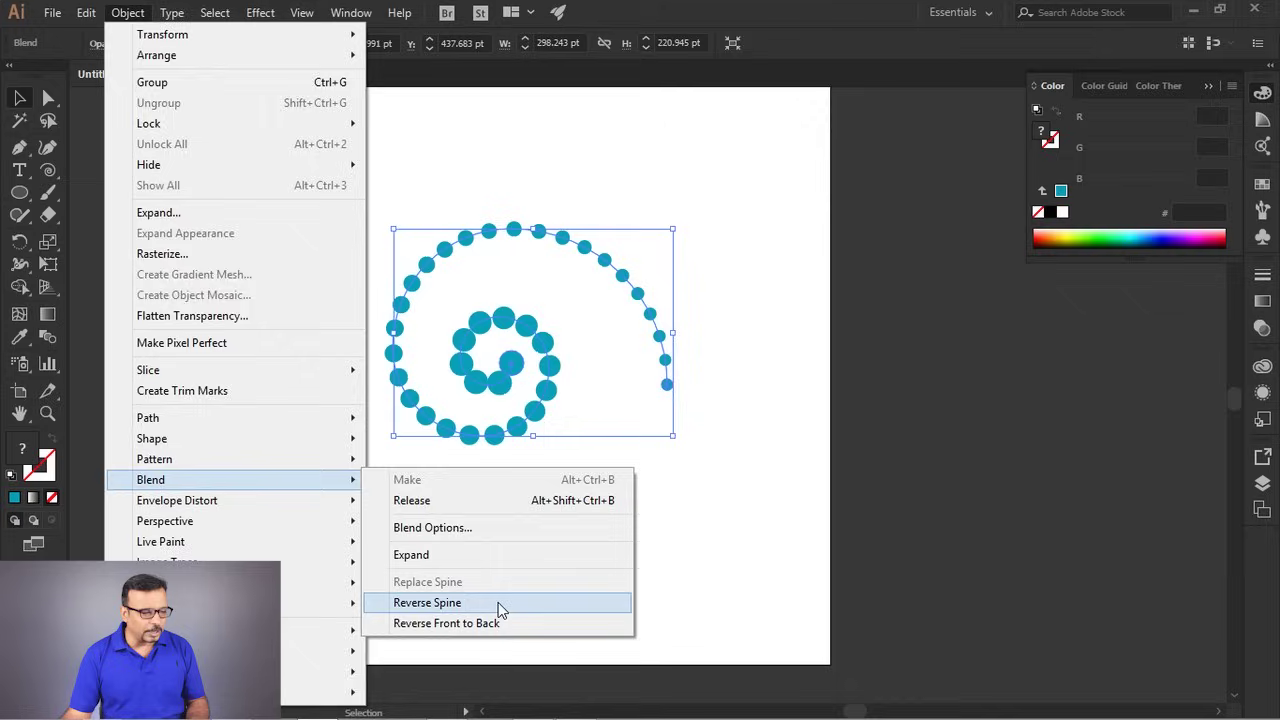
left_click_drag(506, 608, 53, 340)
Set the spiral blend to Specified Steps around 37, then delete the blend.
left_click(56, 343)
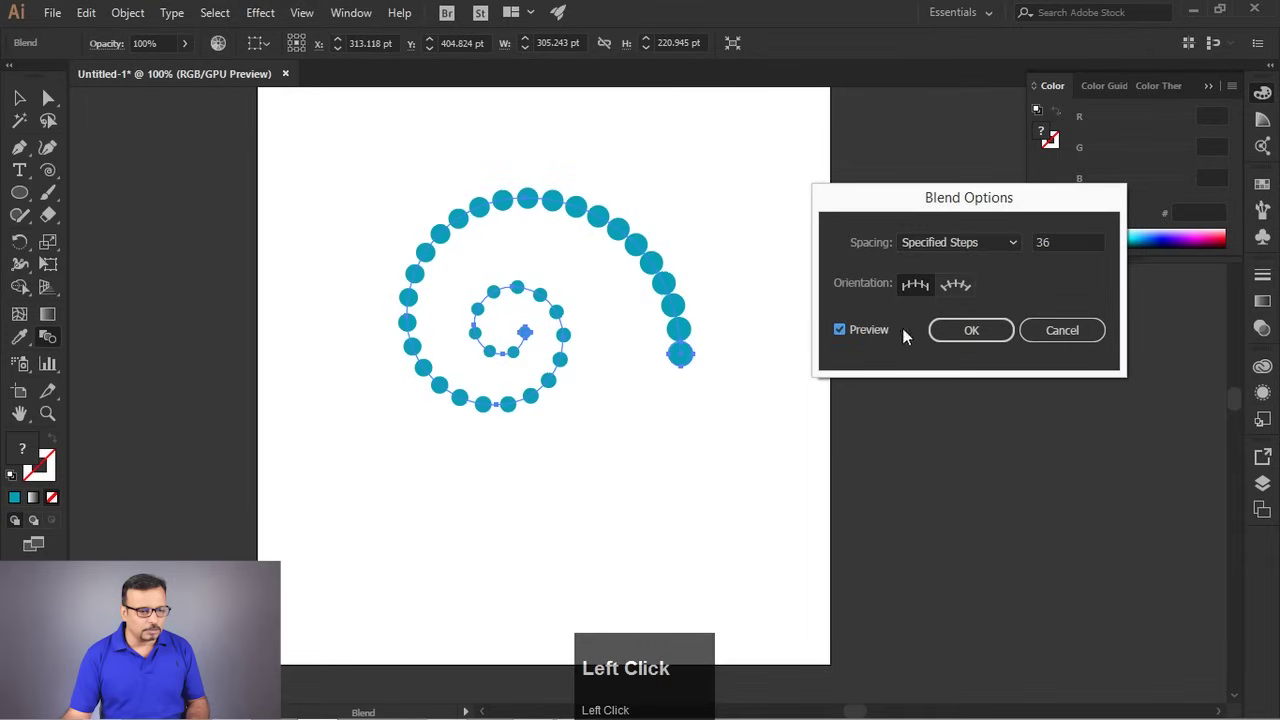
scroll("down", 3)
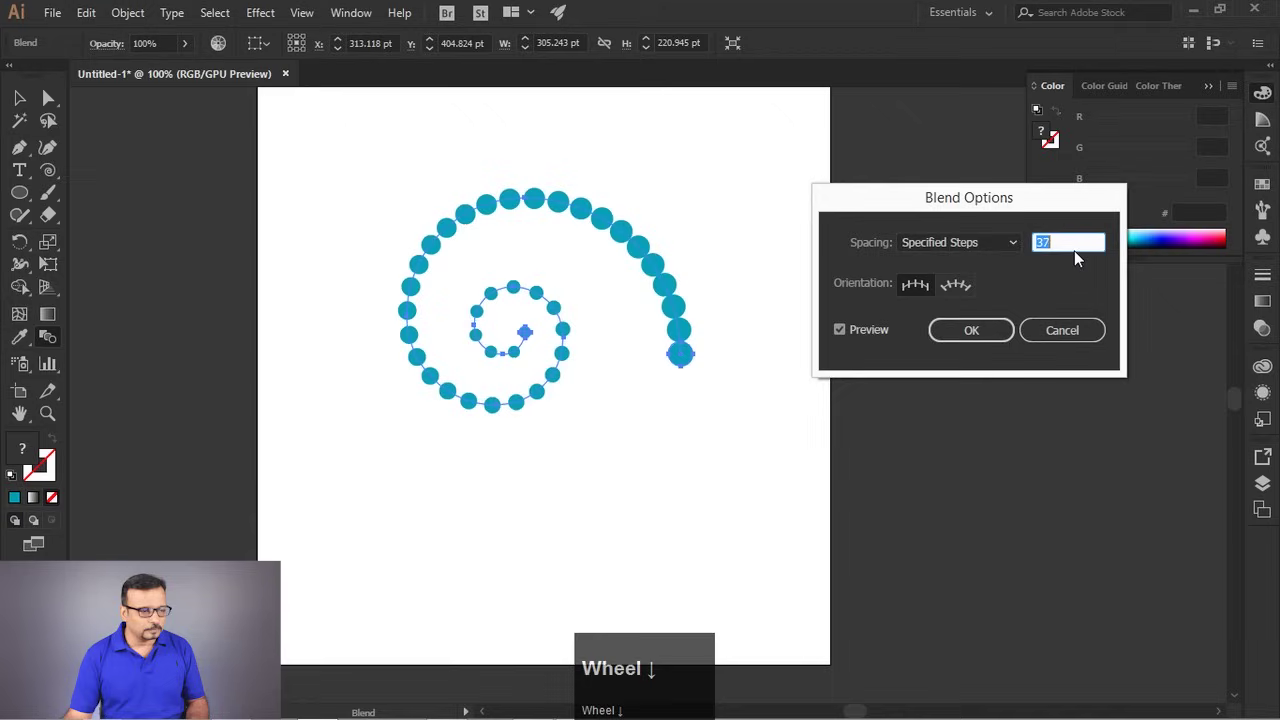
left_click_drag(961, 345, 724, 389)
key("Delete")
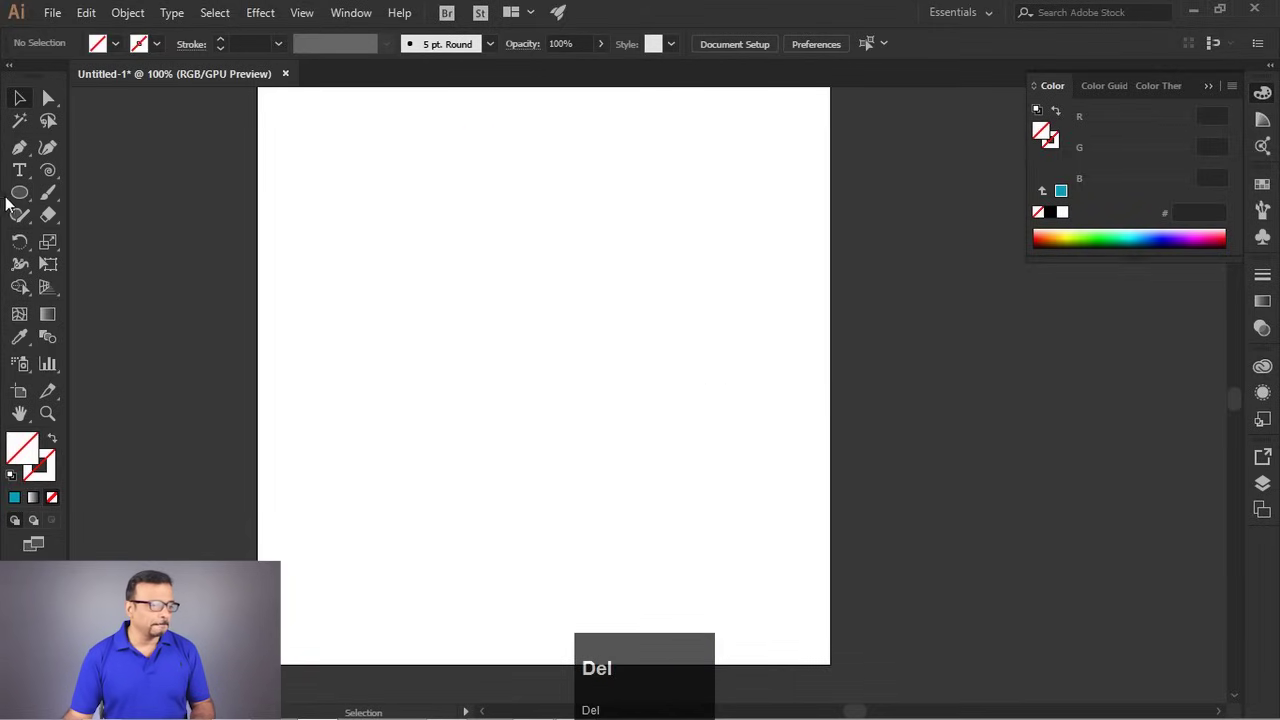
Draw a teal square near the top and a spiral path beside the square column.
left_click_drag(22, 199, 566, 257)
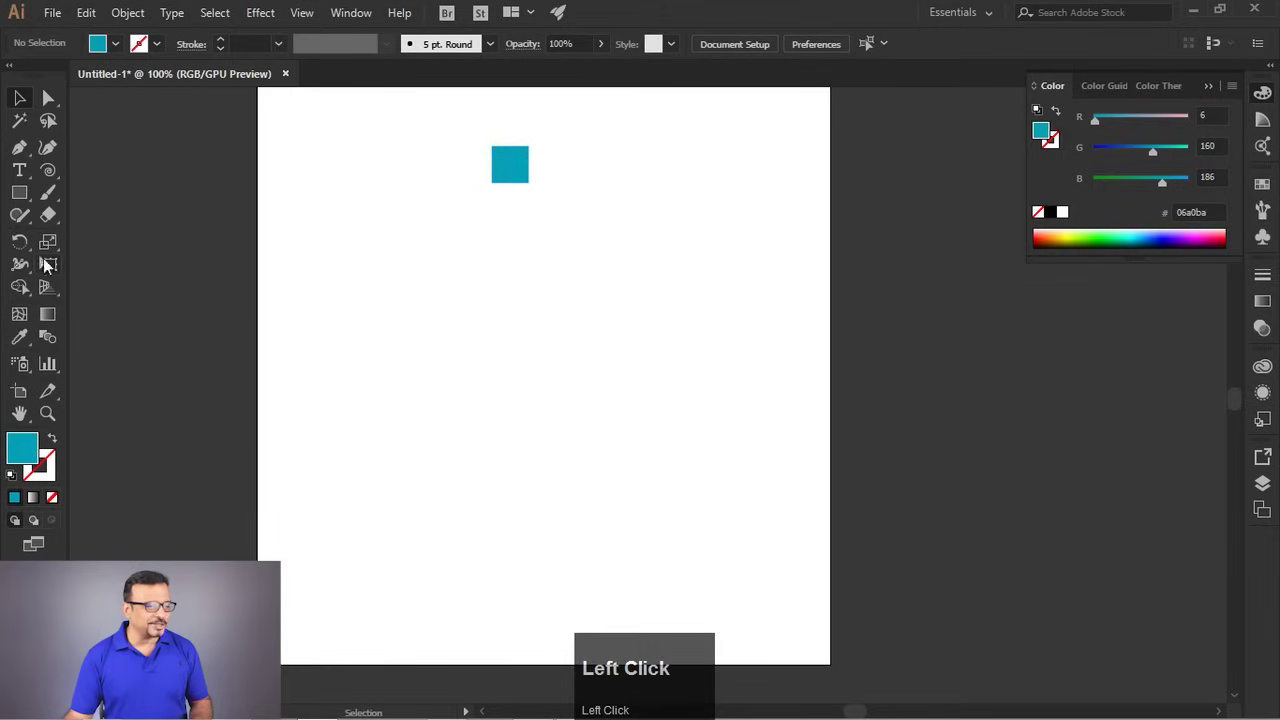
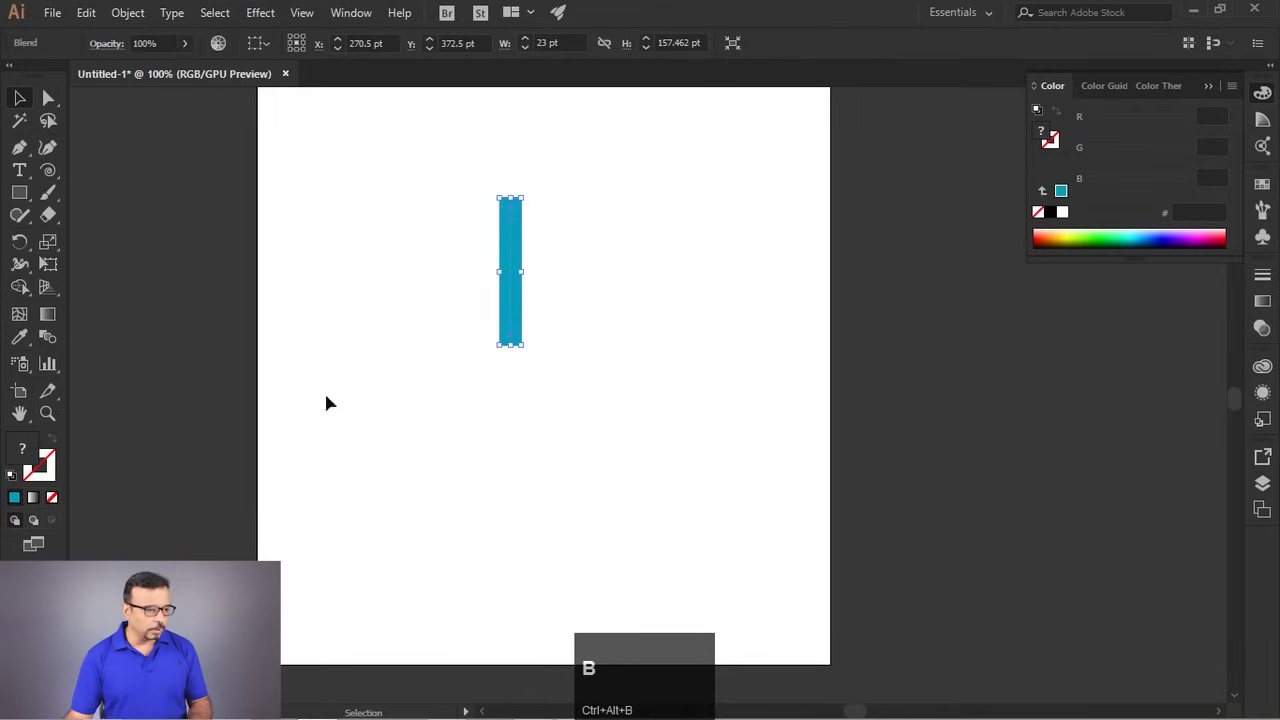
left_click_drag(49, 341, 143, 21)
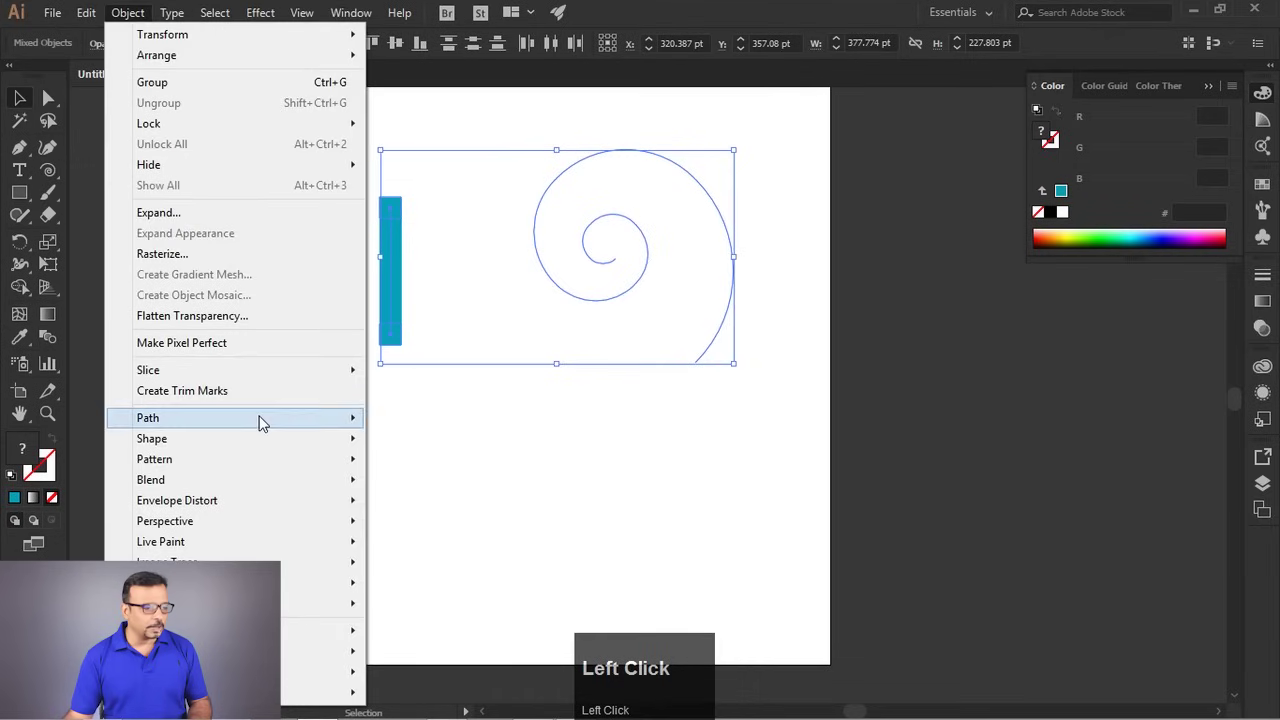
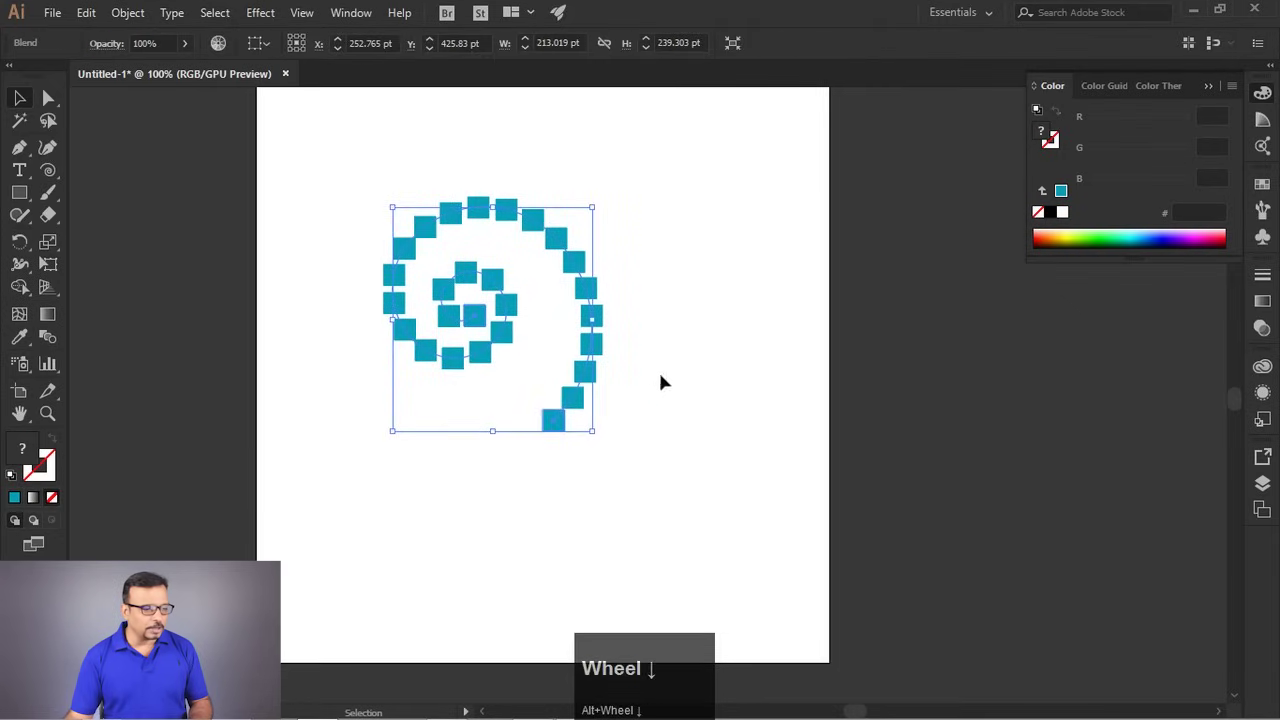
In Blend Options, set the square spiral blend's orientation to Align to Path.
scroll("down", 3)
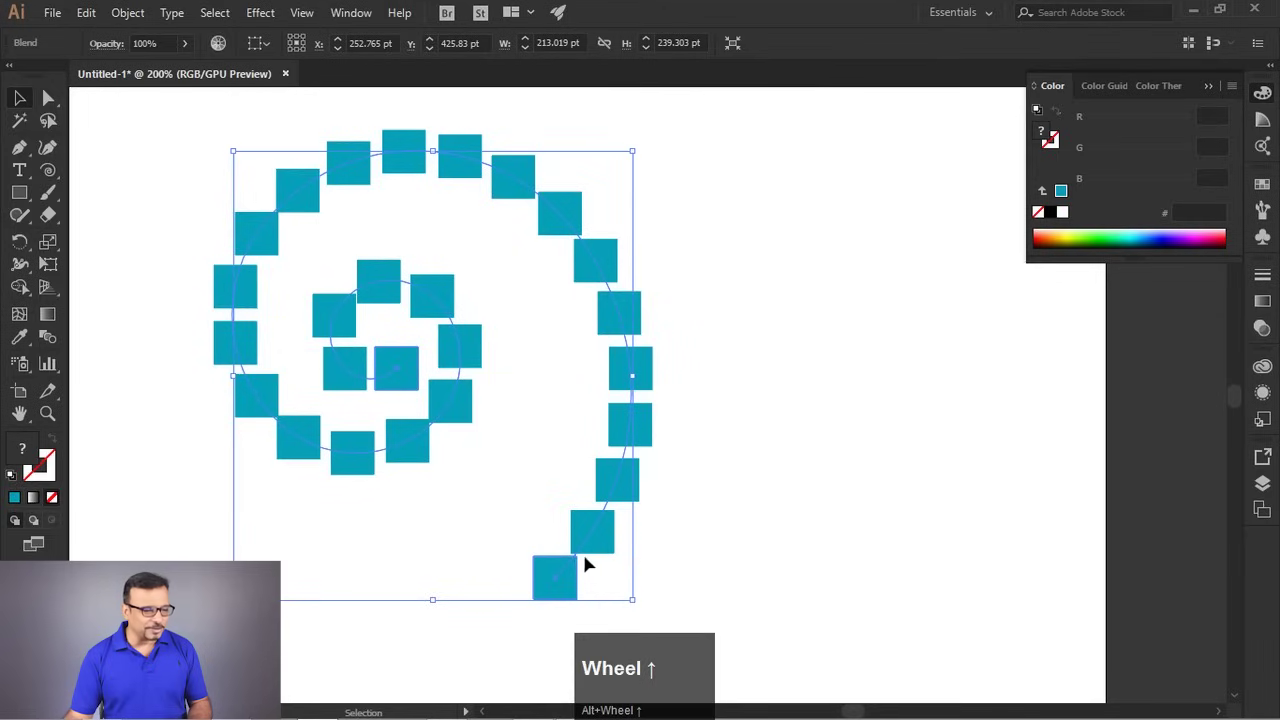
scroll("up", 3)
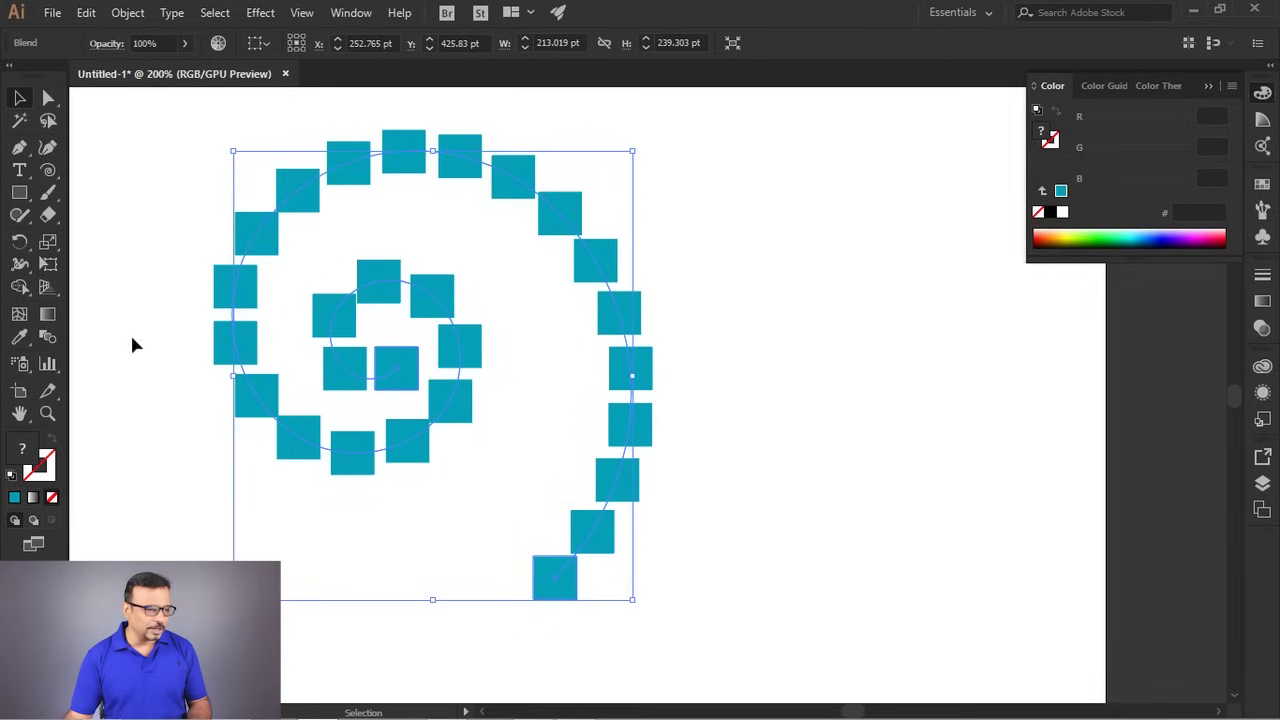
left_click(53, 342)
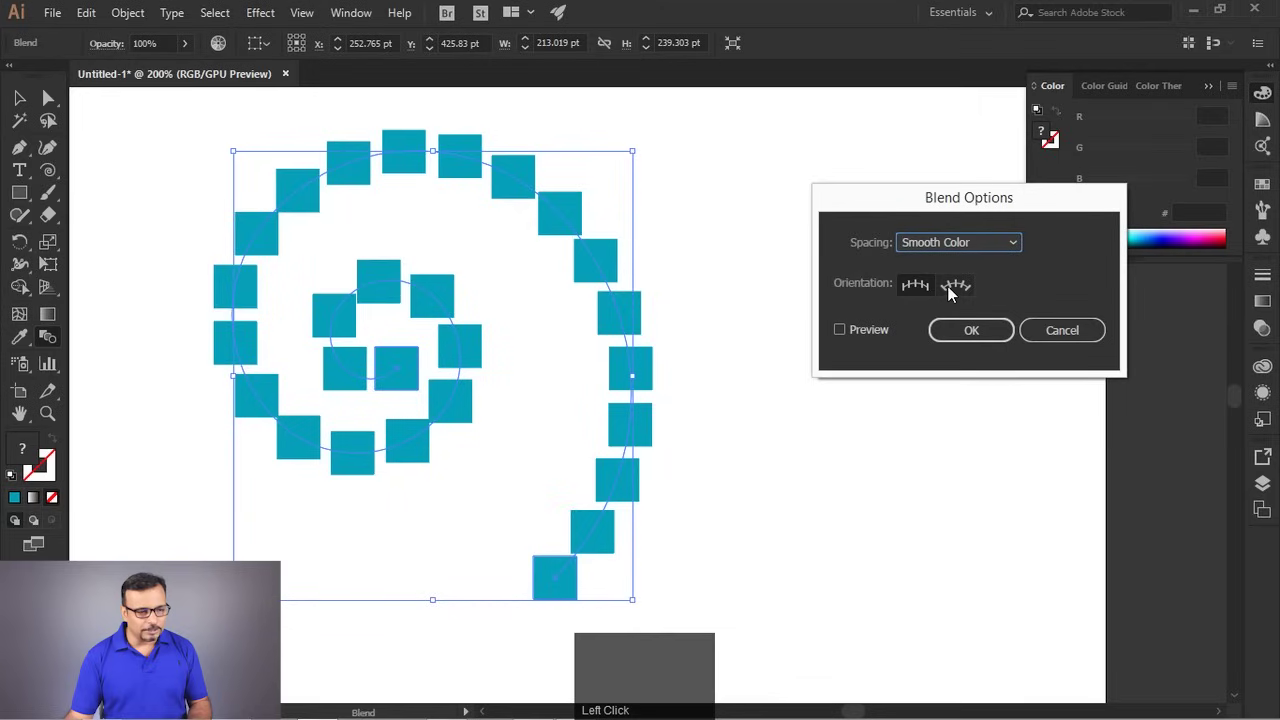
left_click(854, 339)
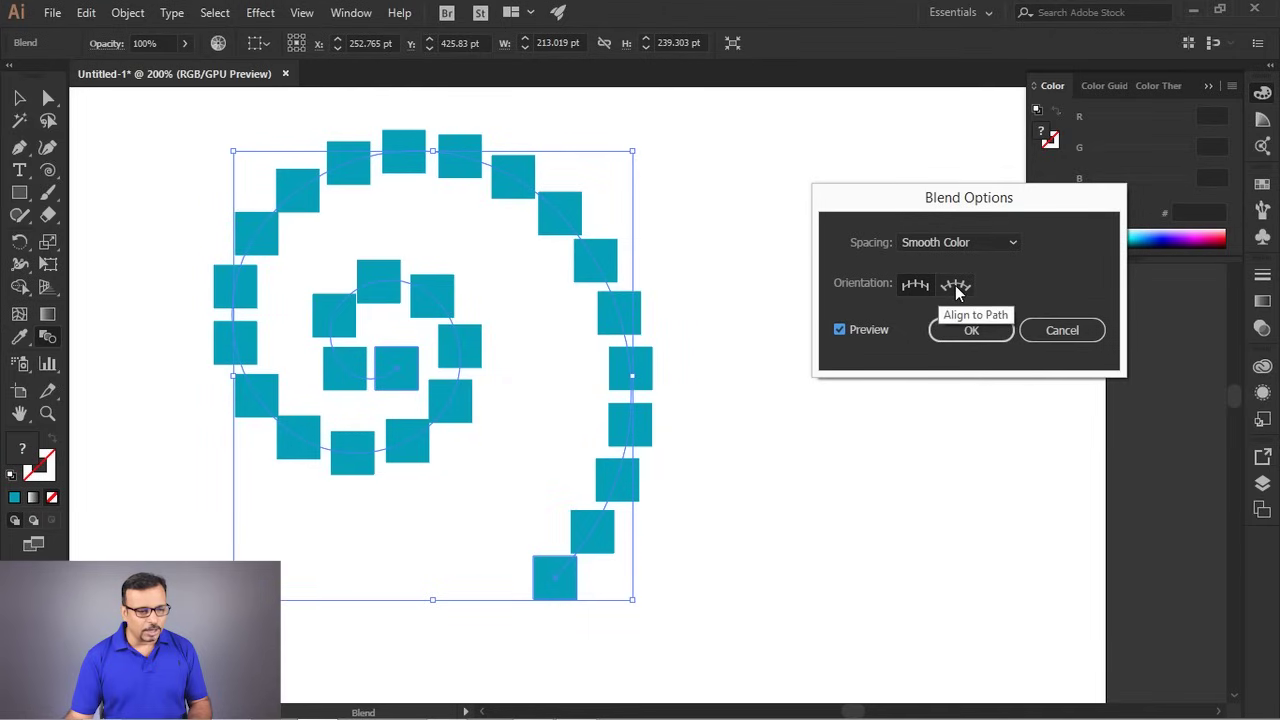
left_click(962, 294)
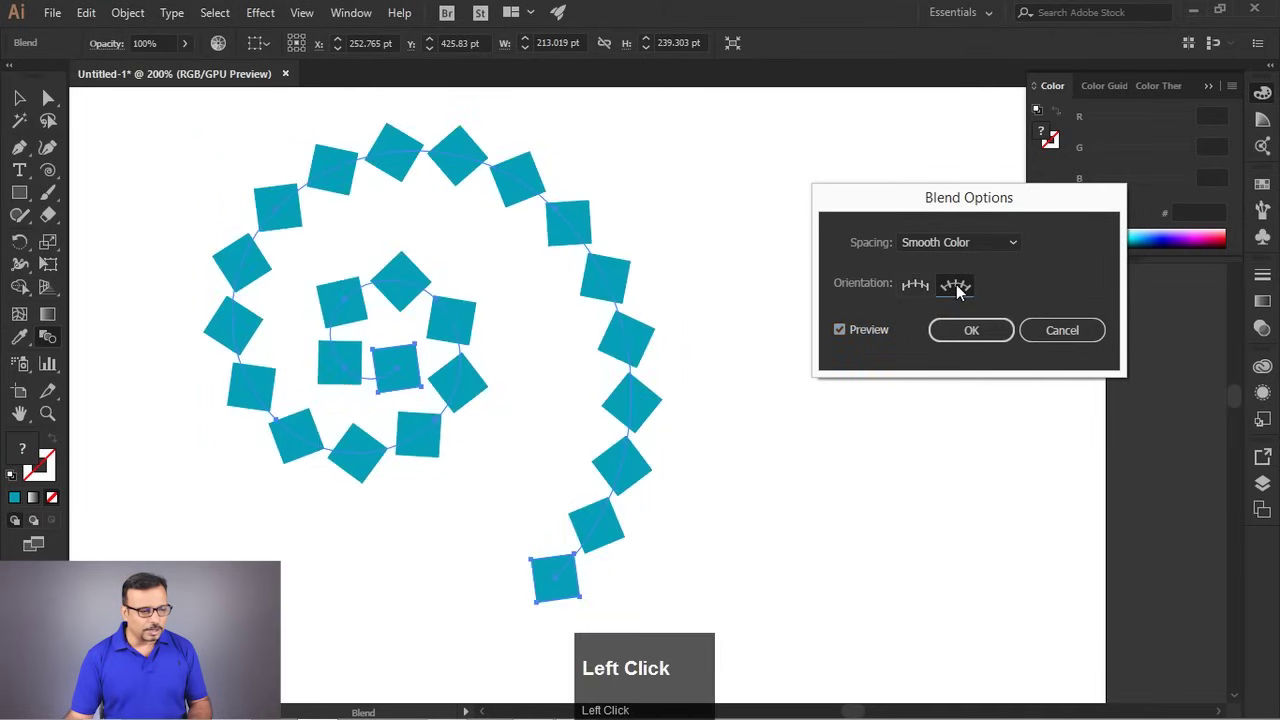